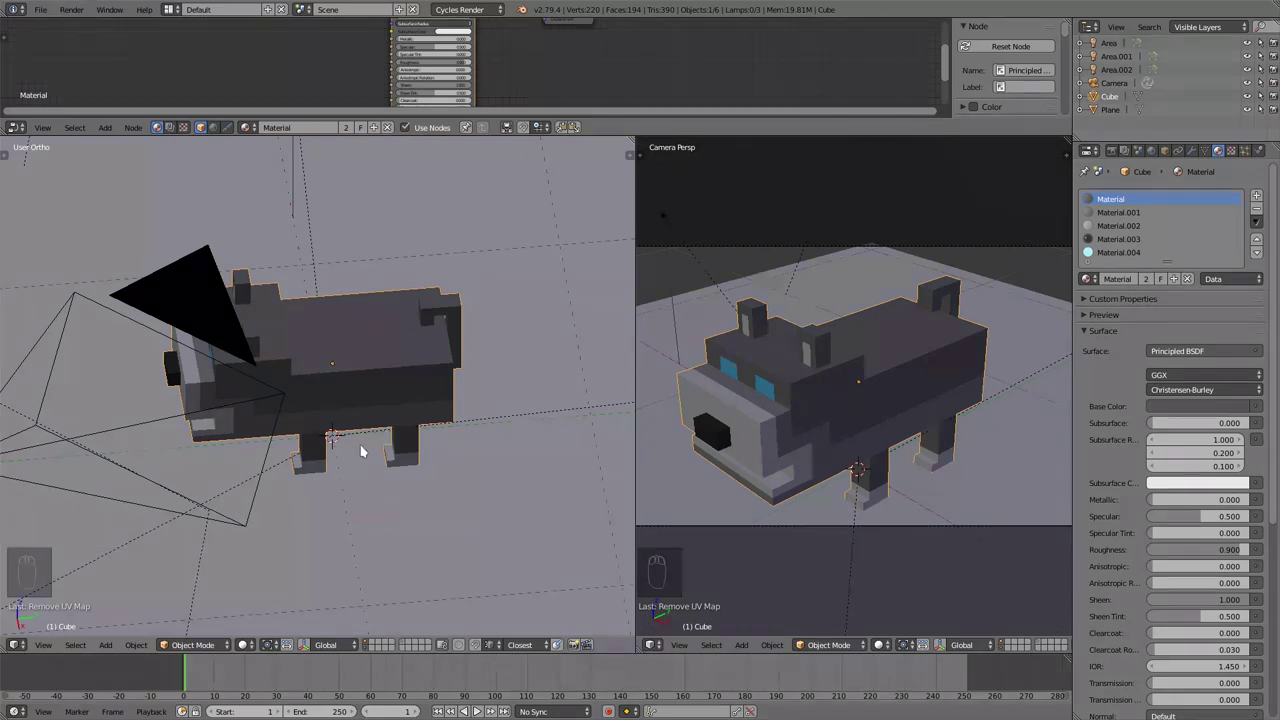
Step: Orbit the view around the voxel dog to inspect it side-on
left_click_drag(354, 454, 375, 452)
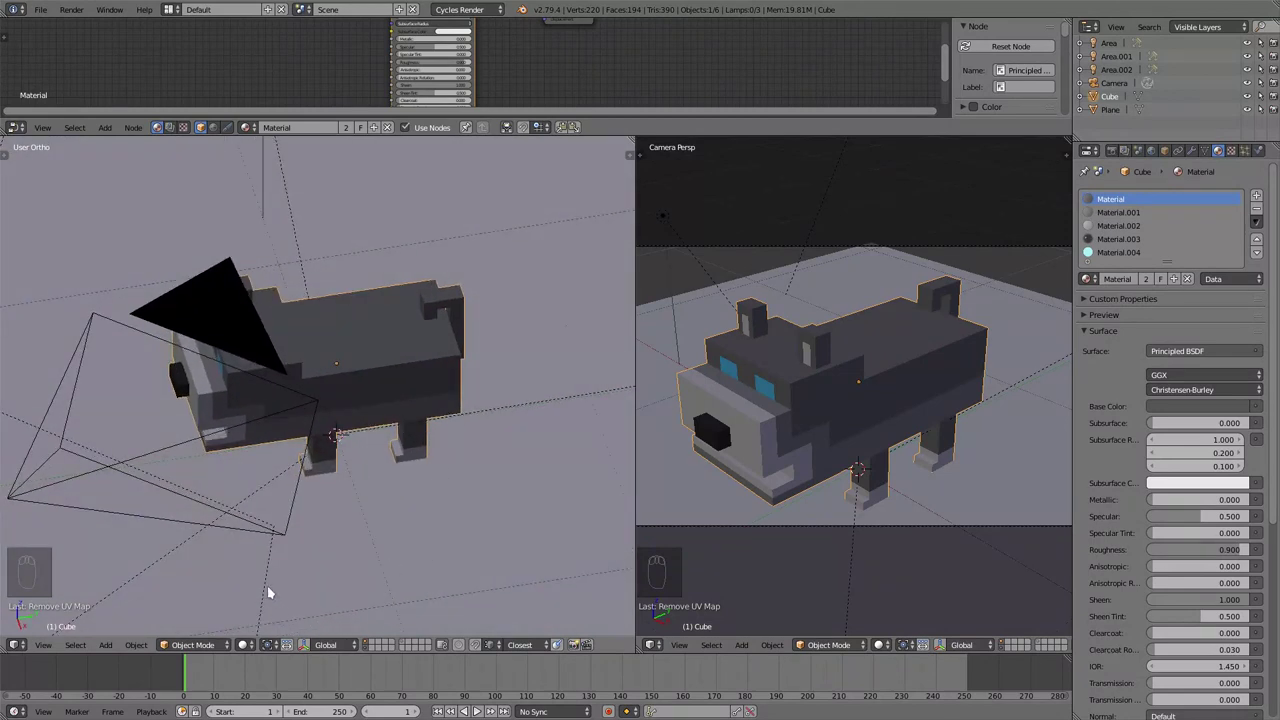
left_click_drag(369, 444, 338, 580)
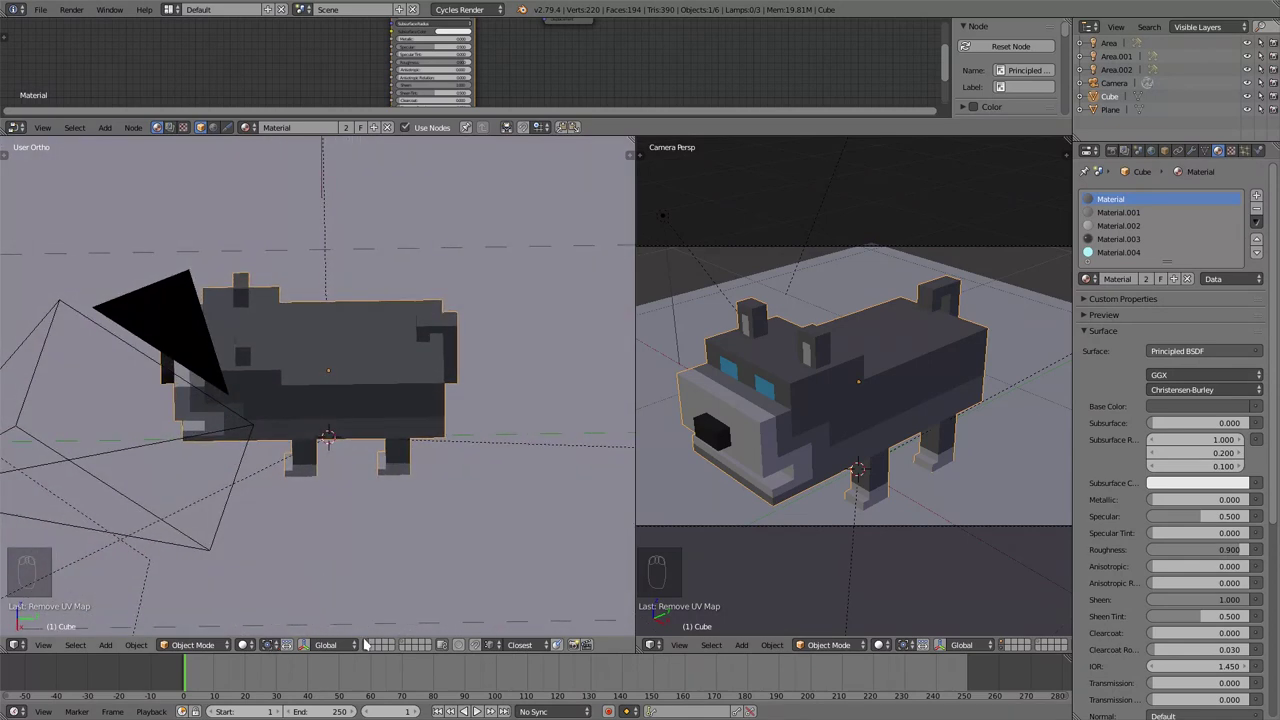
left_click_drag(368, 643, 500, 551)
left_click_drag(324, 510, 334, 509)
left_click_drag(334, 509, 692, 528)
left_click_drag(692, 528, 658, 648)
left_click_drag(658, 648, 706, 590)
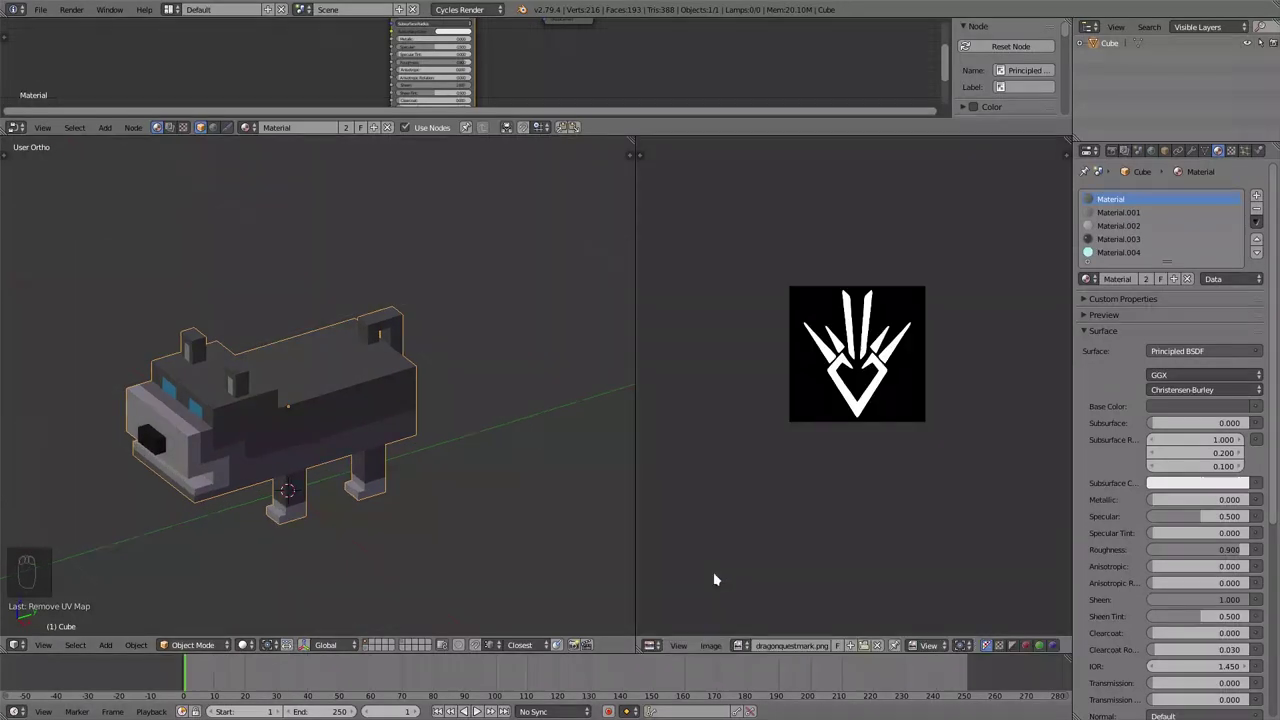
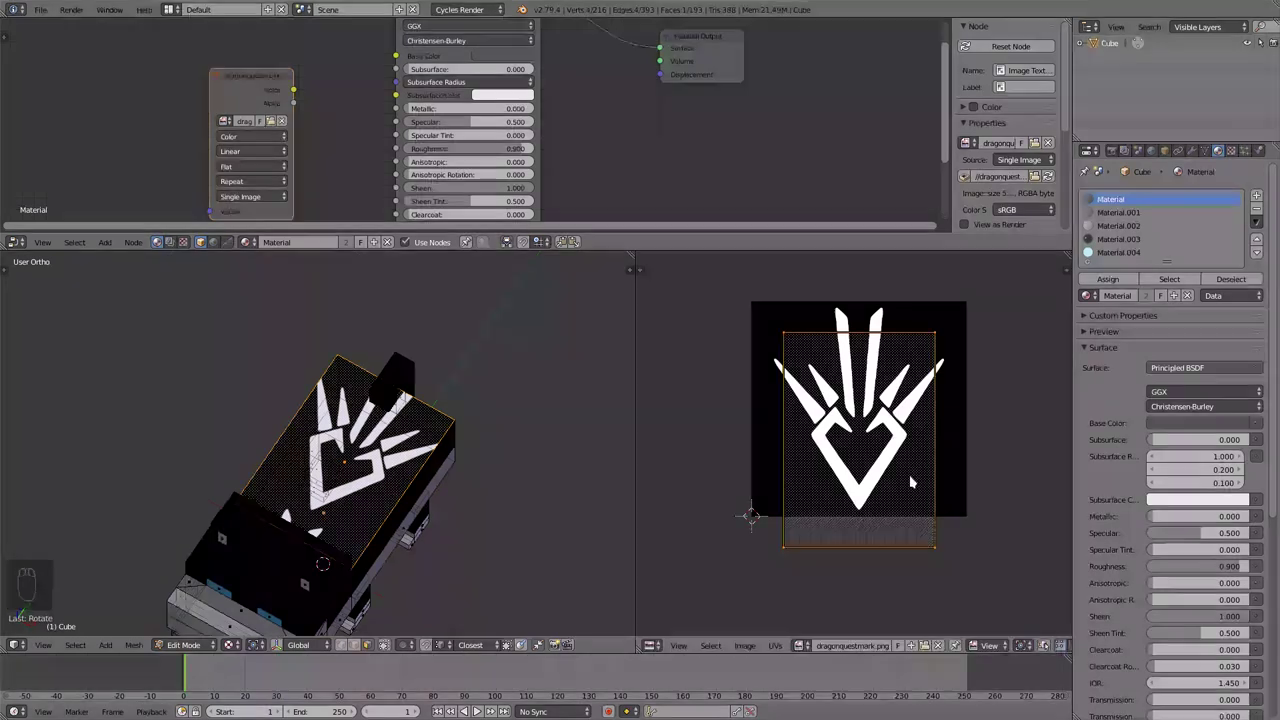
Step: Enlarge the face UV mapping beyond the logo and set the texture extension so it no longer repeats
key("g")
key("s")
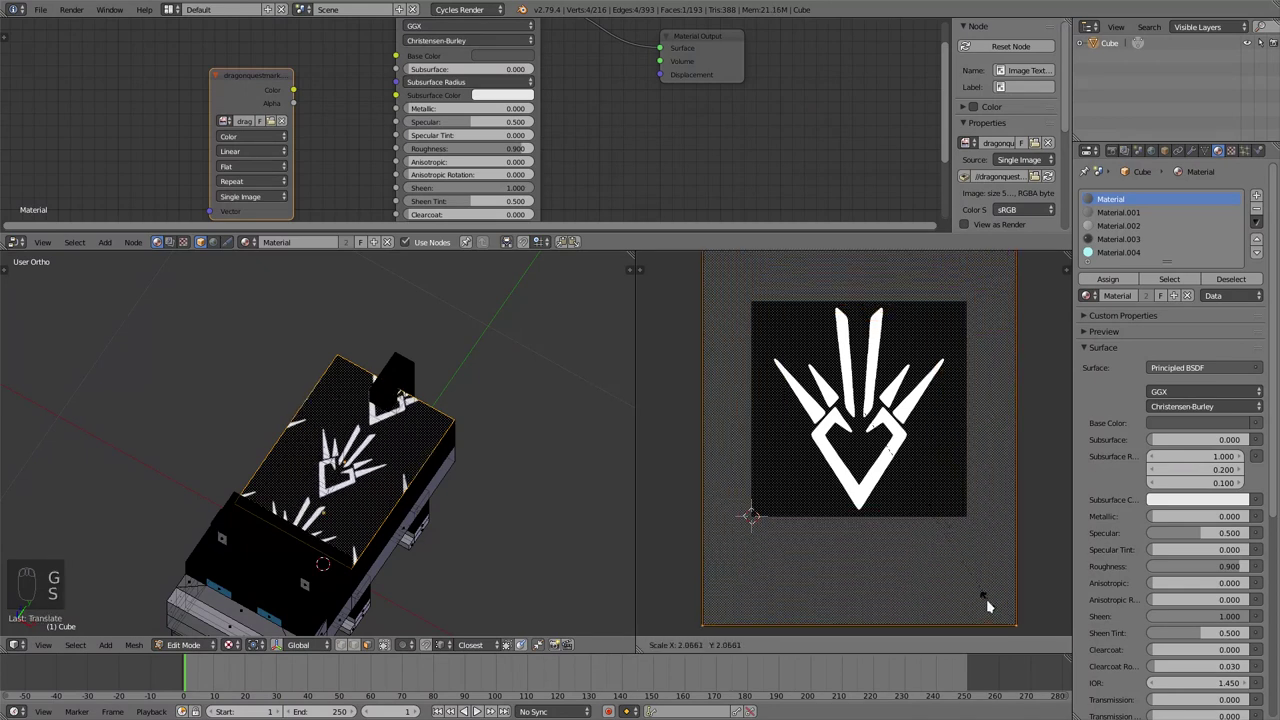
key("g")
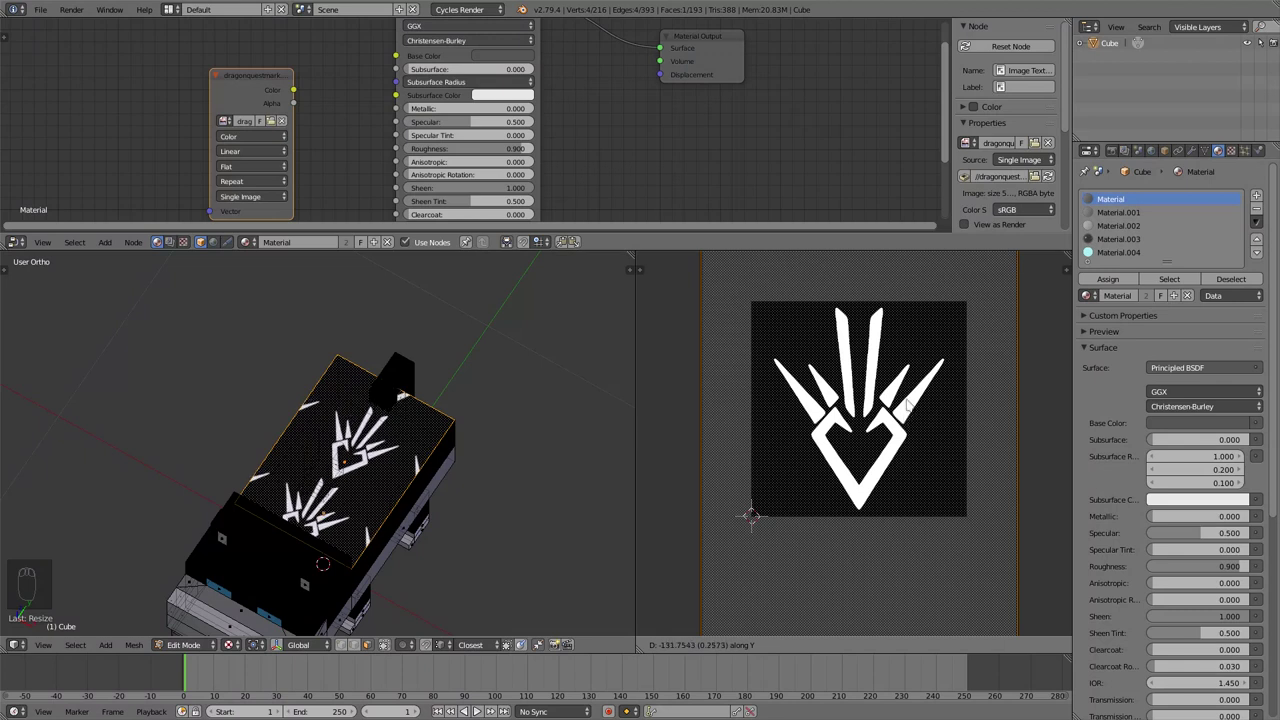
left_click_drag(770, 405, 193, 118)
left_click_drag(183, 135, 252, 154)
left_click_drag(252, 154, 254, 109)
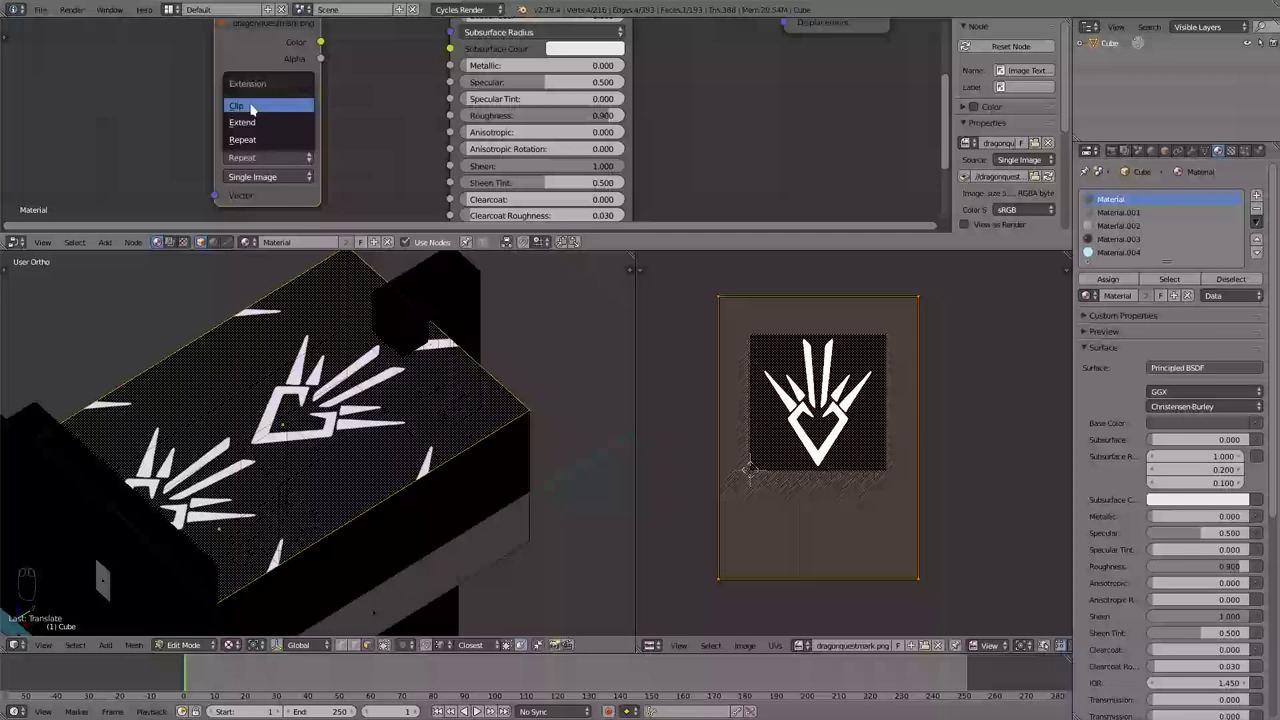
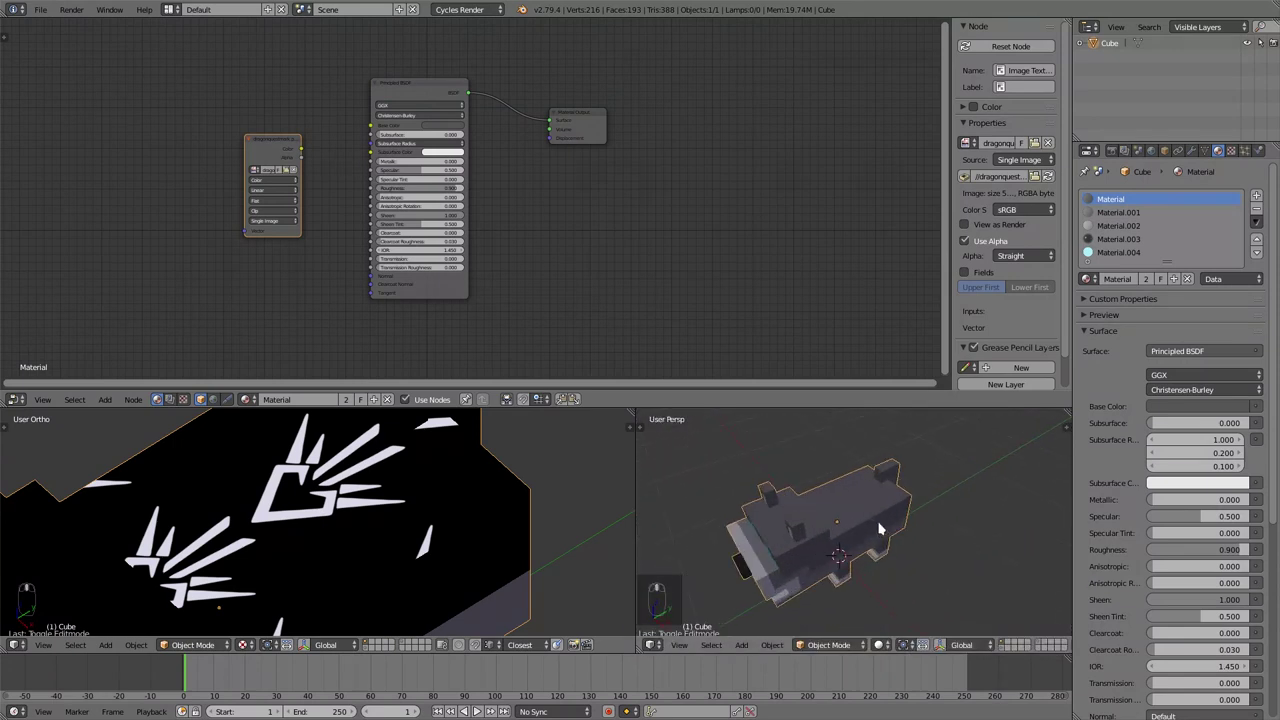
Step: Recentre the node layout and hide the Principled BSDF node's unused inputs with Ctrl+H
middle_click(857, 524)
middle_click(845, 536)
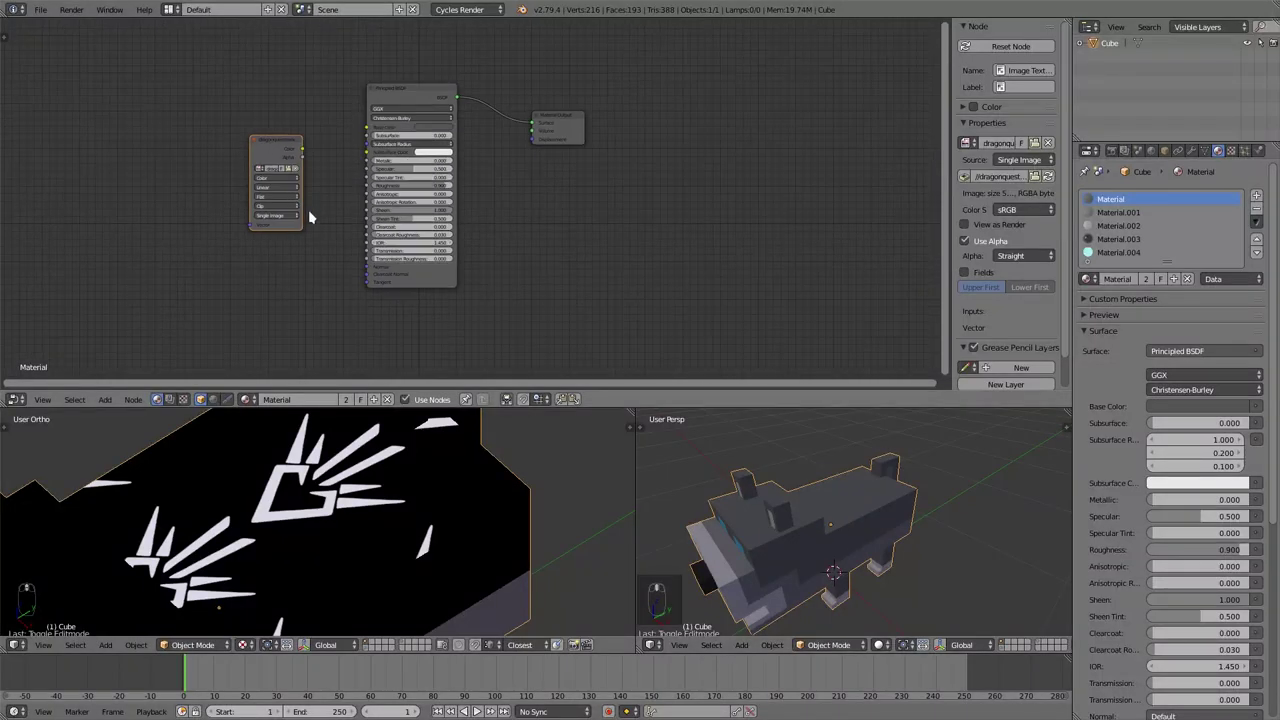
left_click_drag(280, 144, 438, 74)
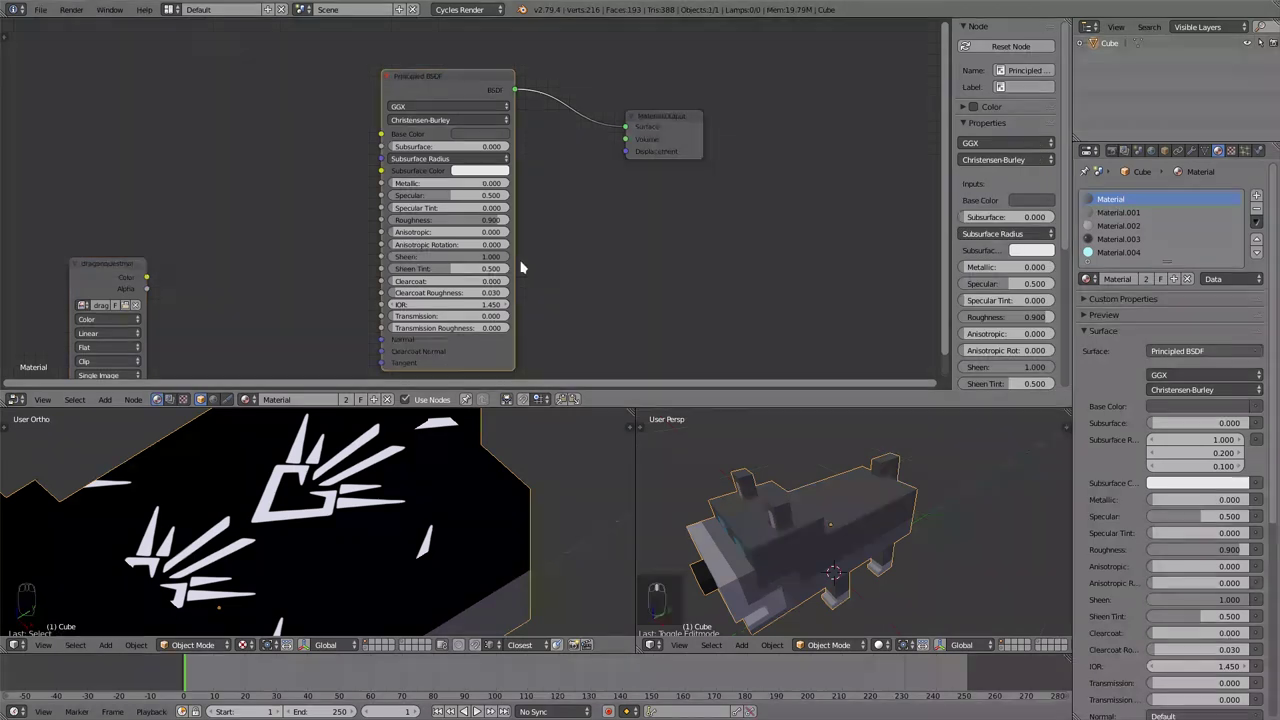
key("ctrl+h")
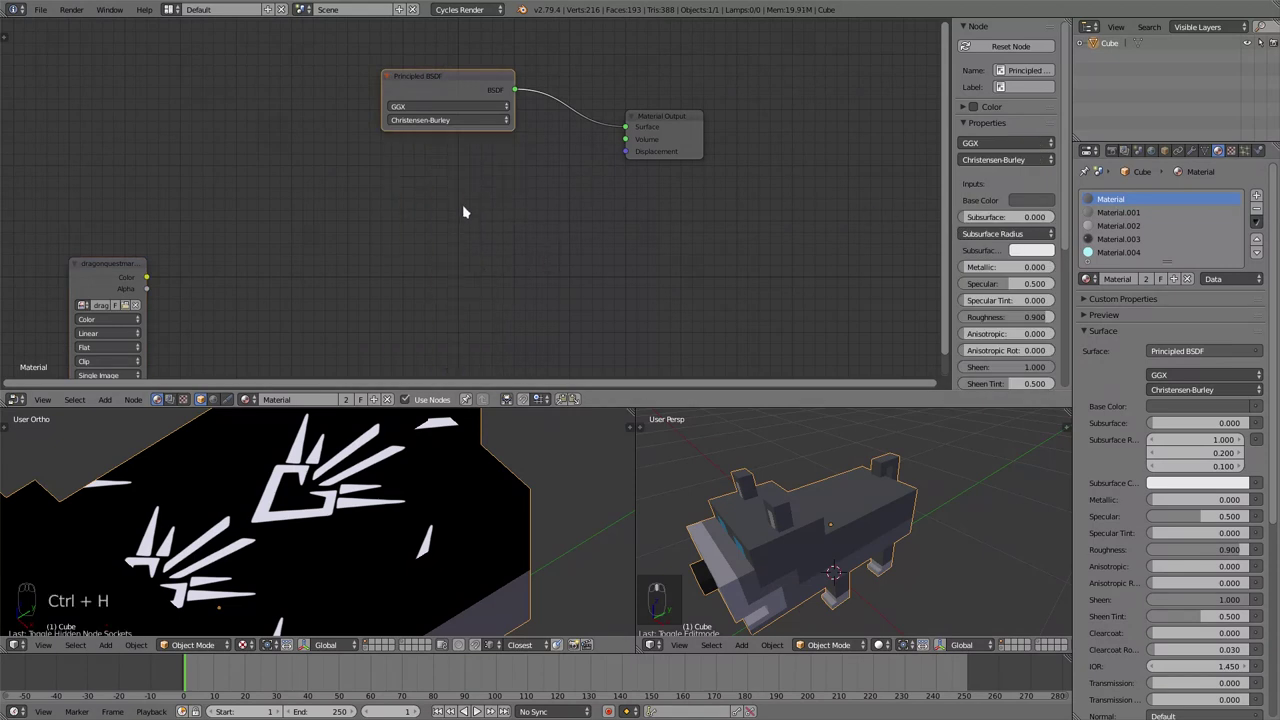
Step: Add an Emission node below the BSDF with the copied blue colour and strength 10
key("shift+a")
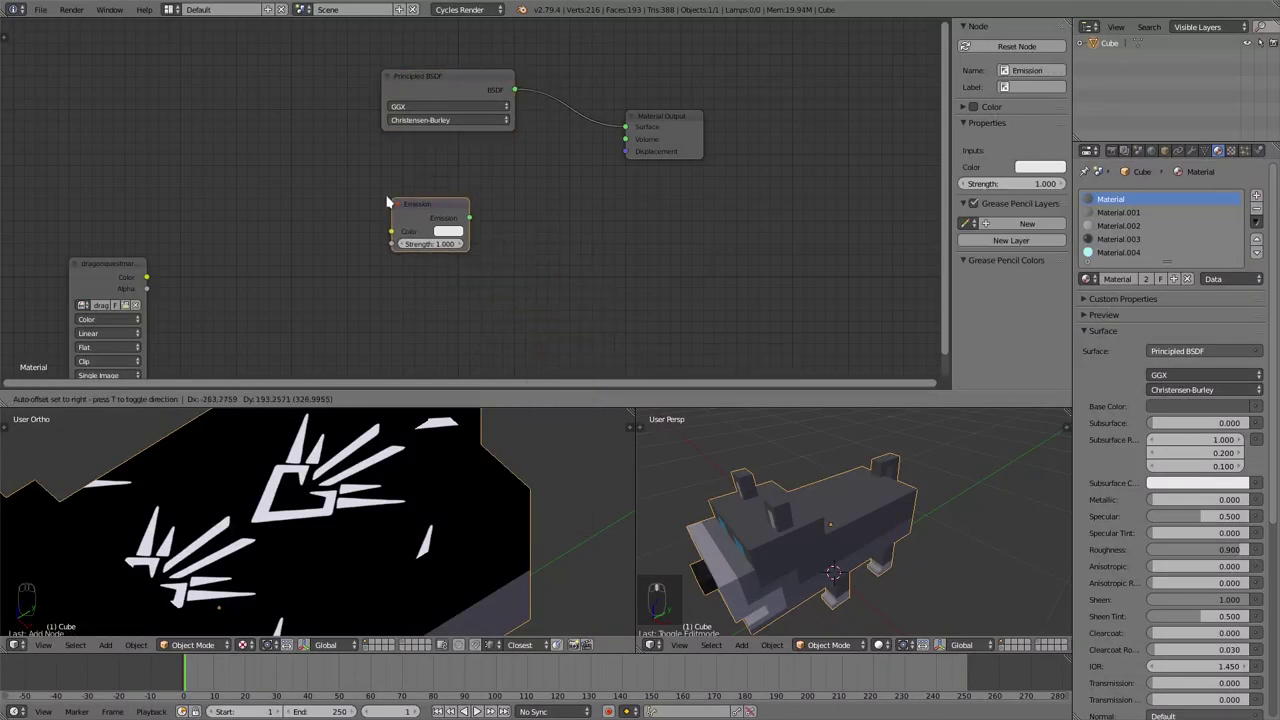
left_click_drag(1134, 253, 889, 282)
key("ctrl+c")
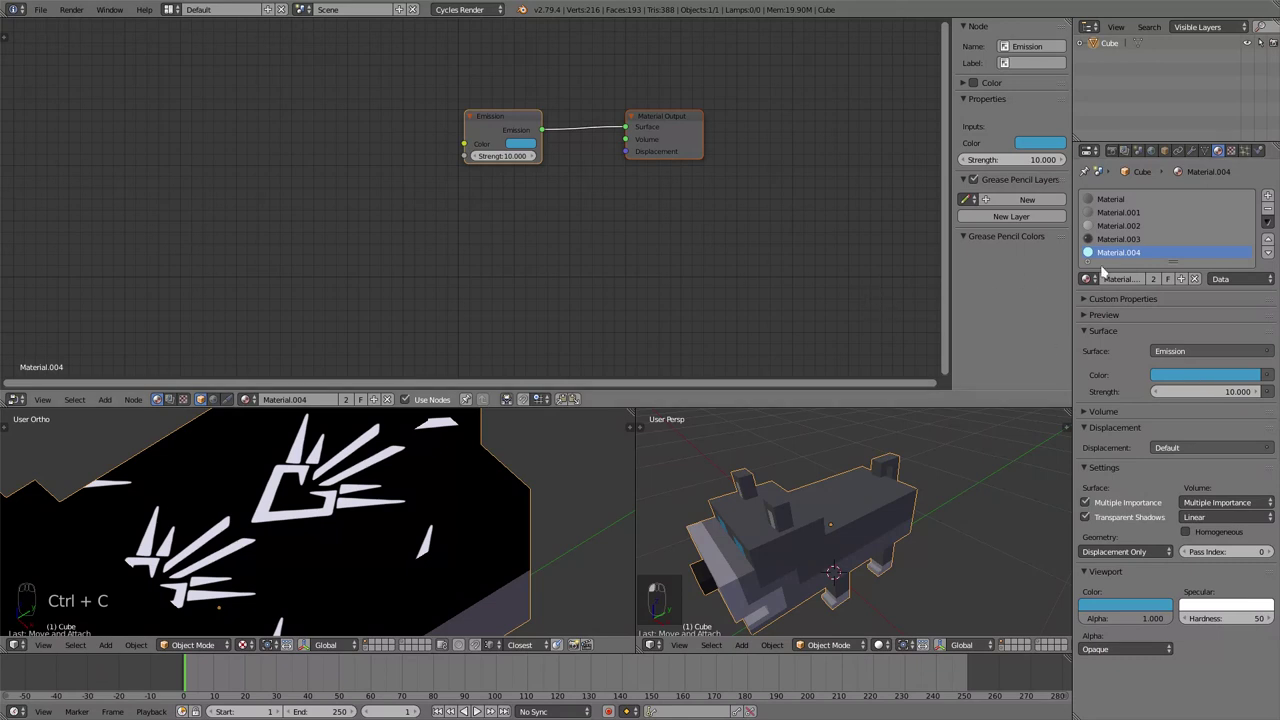
key("ctrl+c")
left_click_drag(1130, 204, 456, 234)
key("ctrl+v")
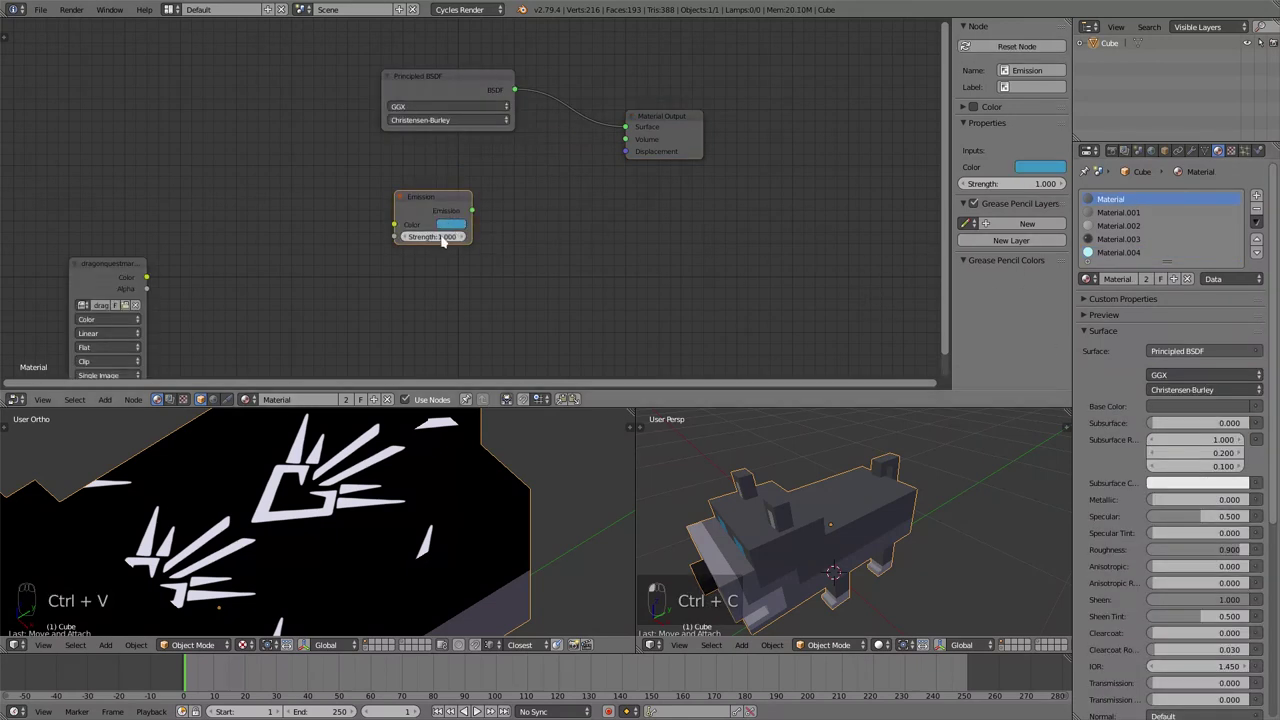
left_click_drag(445, 239, 444, 239)
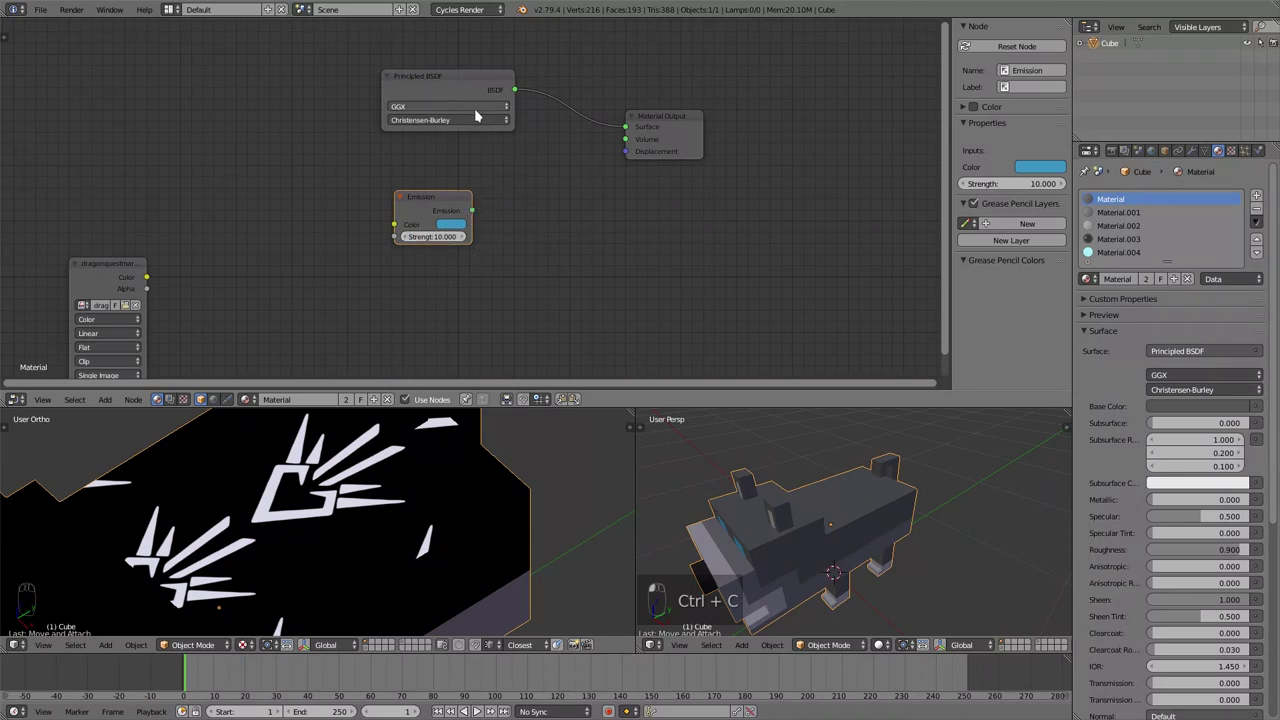
left_click_drag(465, 79, 391, 210)
Step: Drop a Mix Shader onto the BSDF link and feed the blue Emission into its second input
key("shift+a")
left_click(530, 209)
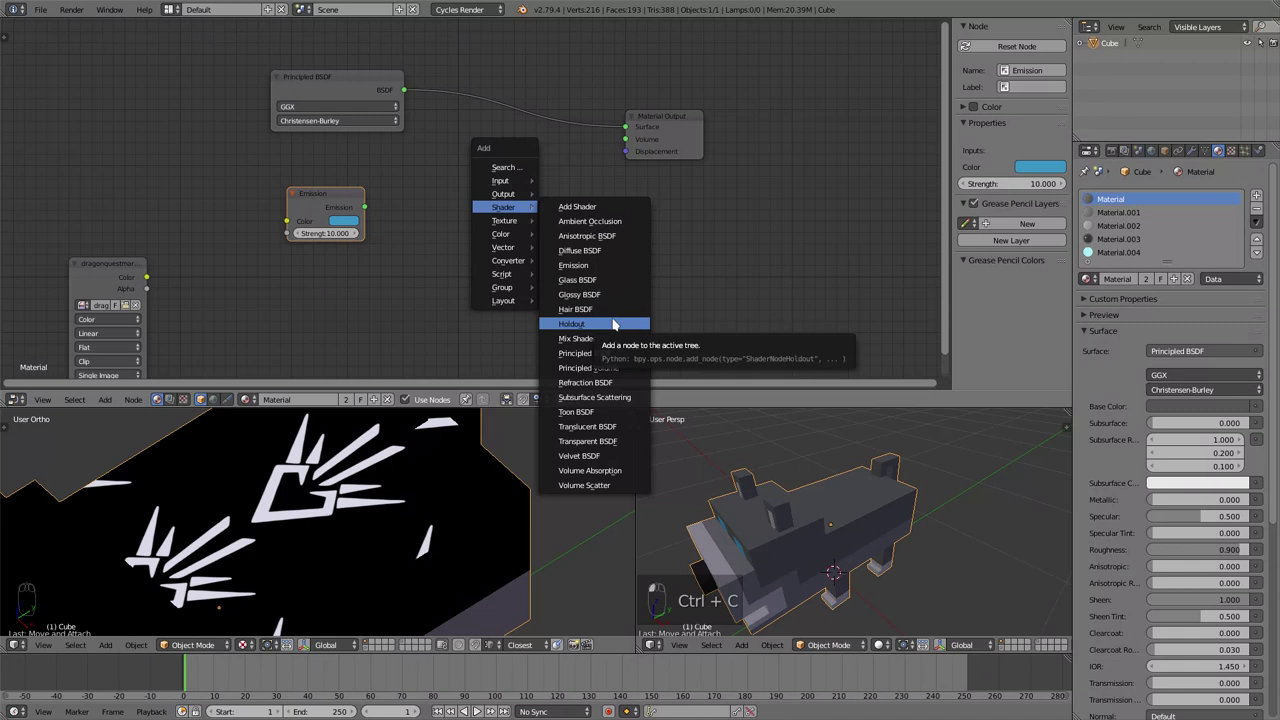
left_click_drag(468, 124, 462, 202)
key("shift+z")
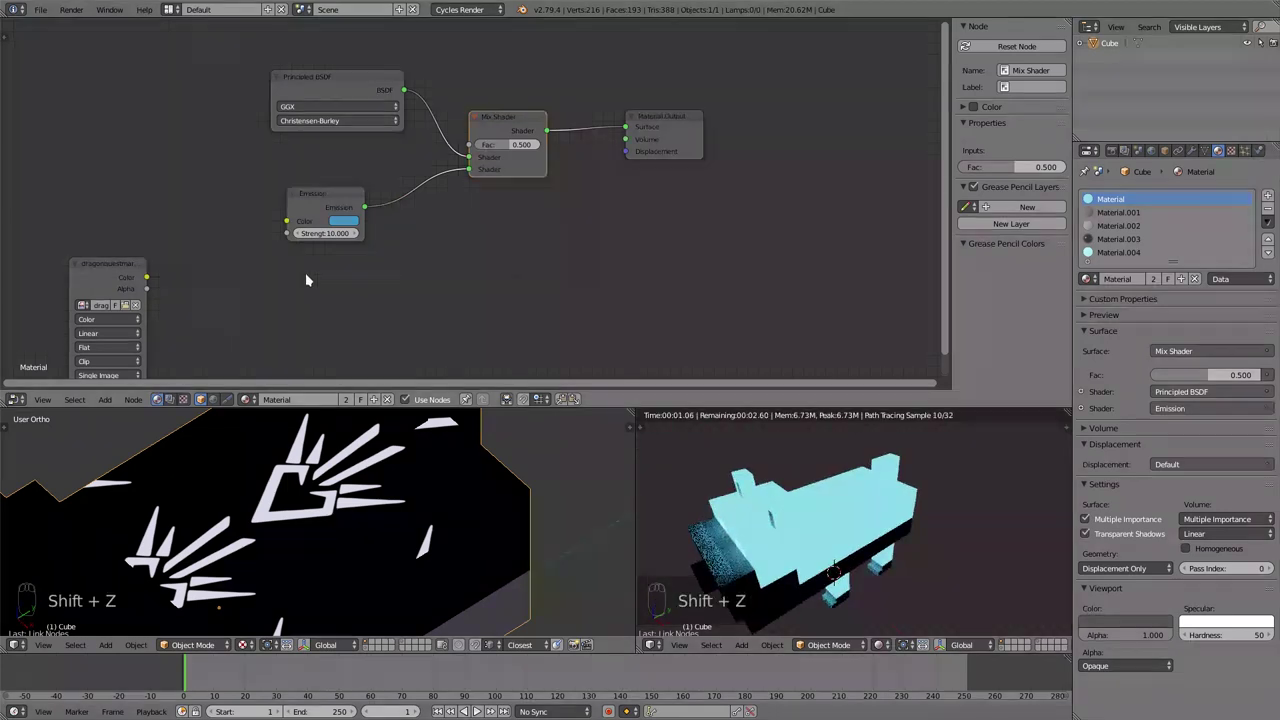
Step: Plug the logo colour into the Mix Shader factor so only the logo glows
left_click_drag(132, 248, 197, 144)
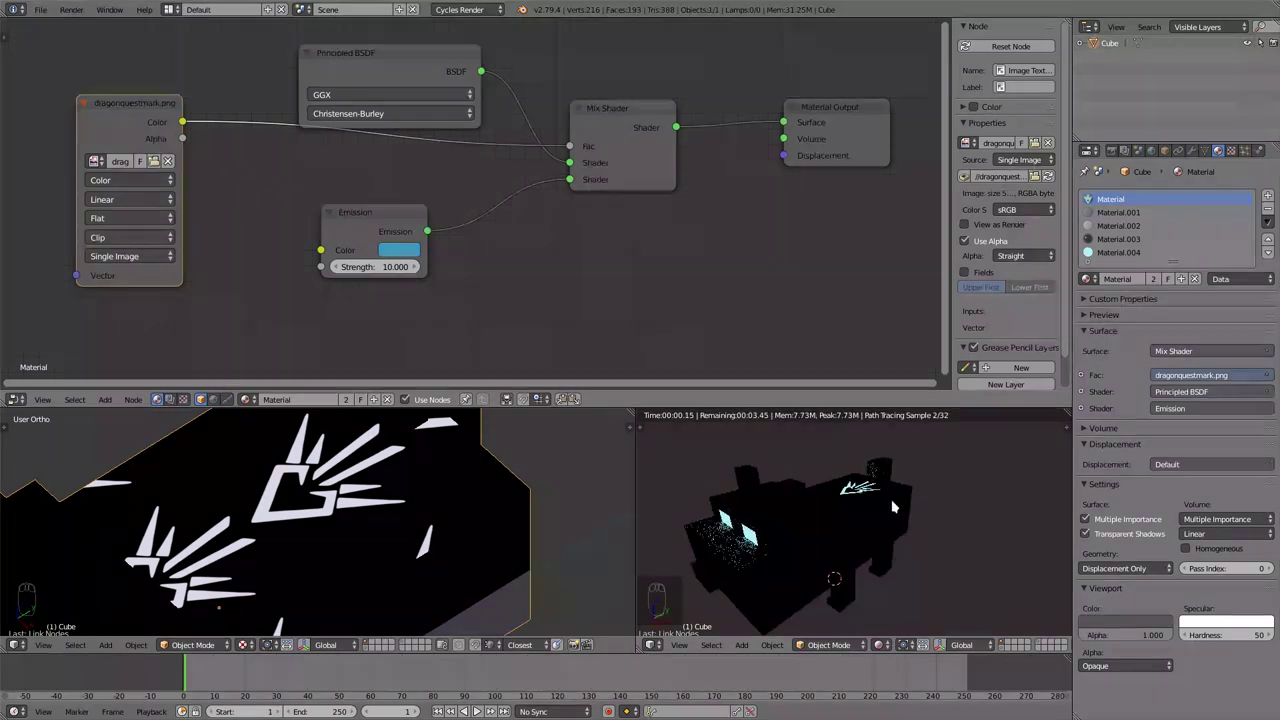
middle_click(895, 506)
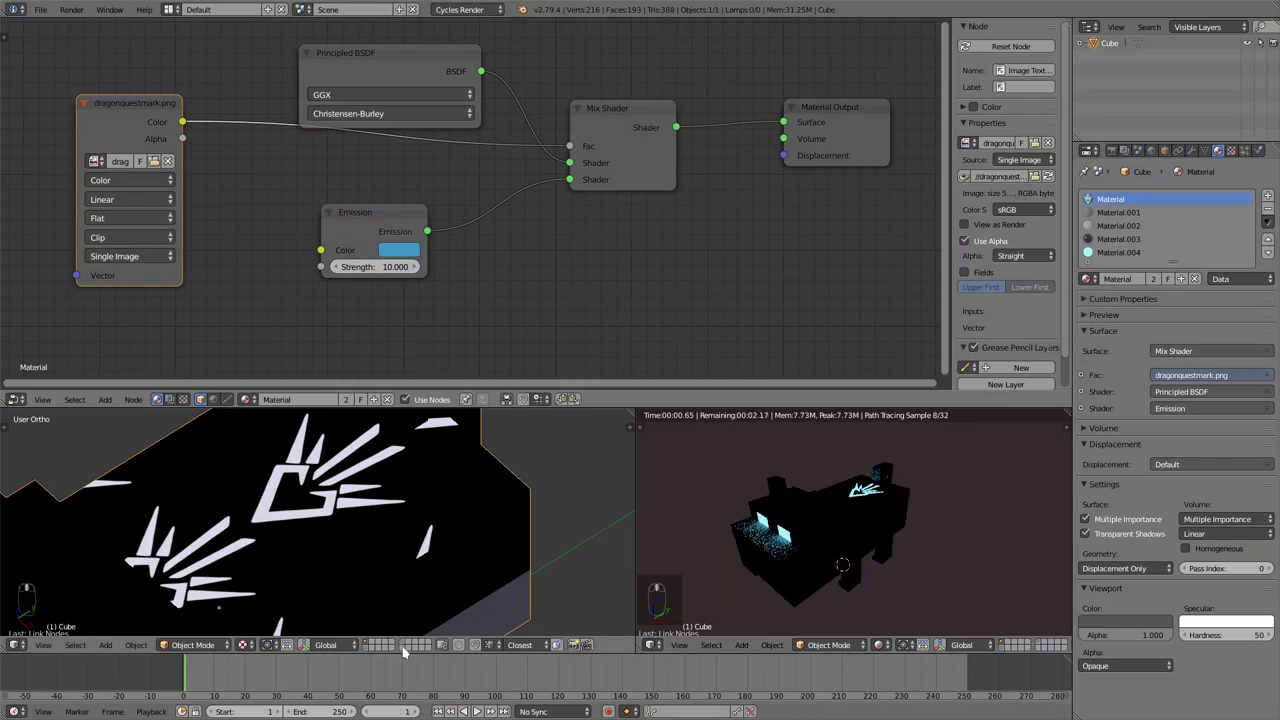
left_click_drag(368, 651, 876, 572)
middle_click(882, 553)
middle_click(876, 573)
middle_click(871, 561)
Step: Shift the node layout right and switch the viewport preview back to solid shading
left_click_drag(872, 559, 472, 294)
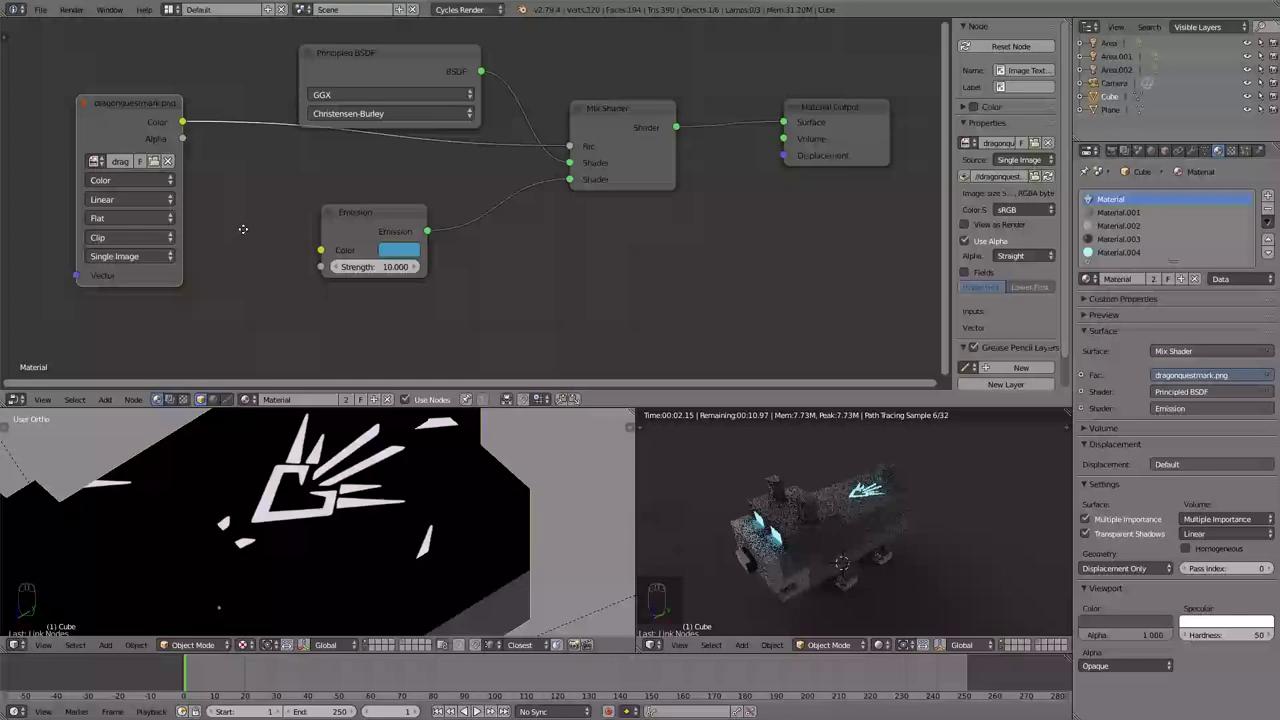
left_click_drag(170, 107, 346, 240)
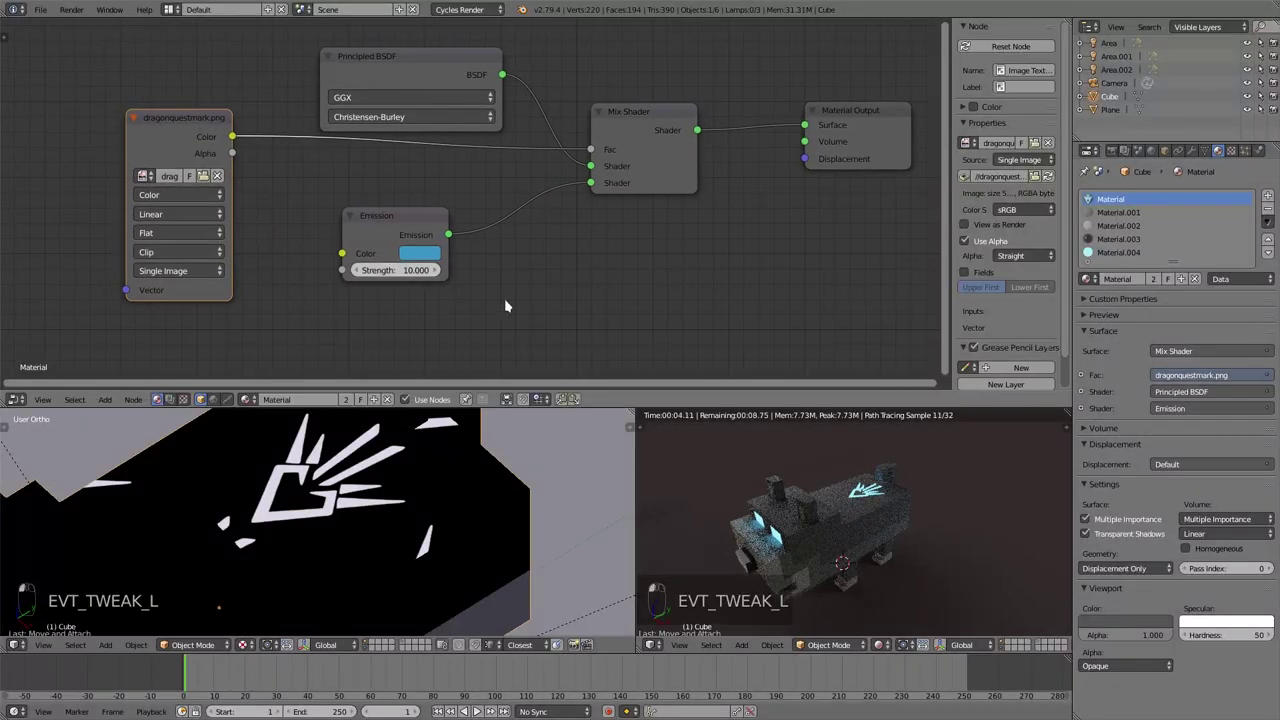
middle_click(891, 539)
left_click_drag(924, 539, 982, 539)
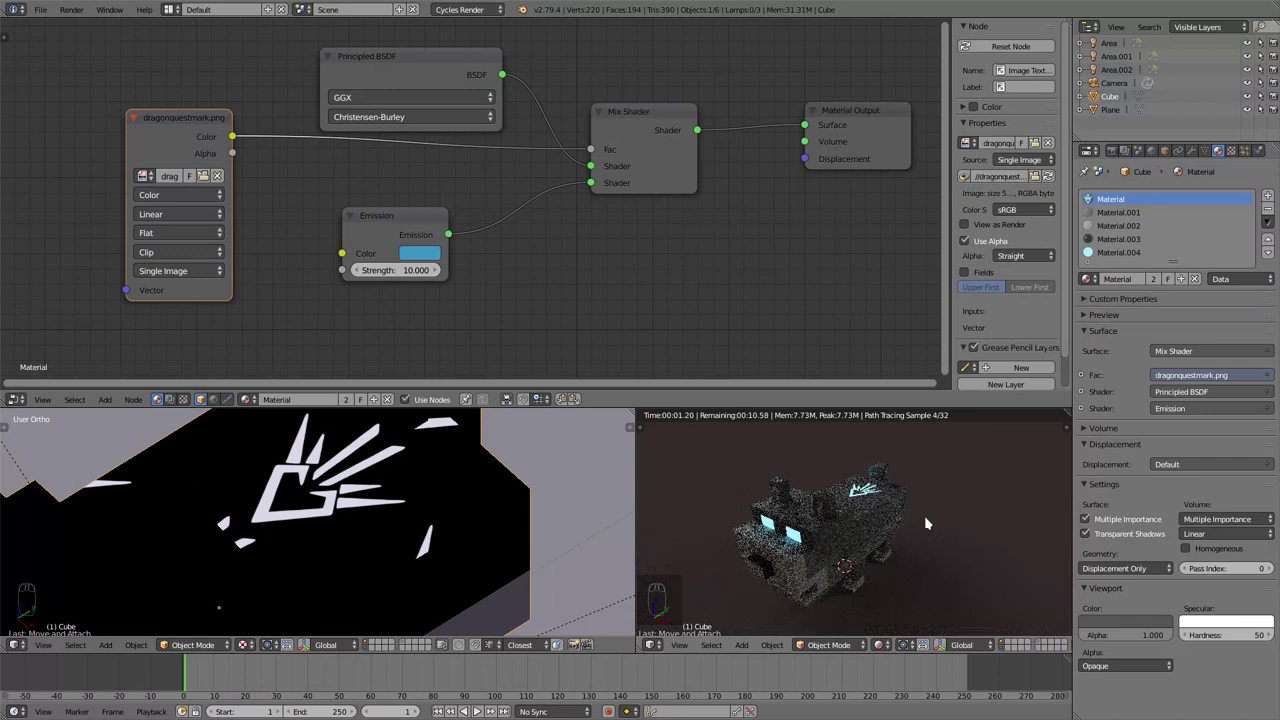
key("shift+z")
Step: Switch to Compositing nodes and enable the Emission pass in the render layer settings
left_click_drag(174, 403, 194, 265)
left_click_drag(194, 265, 204, 395)
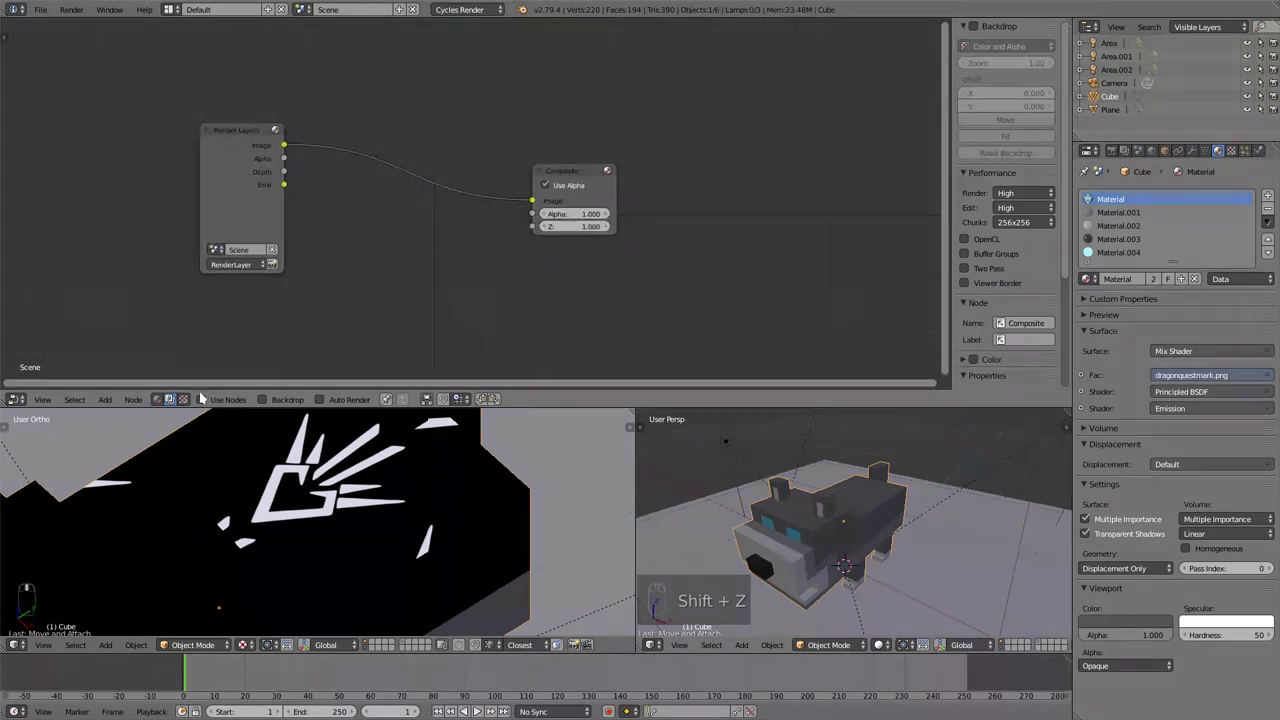
left_click_drag(894, 517, 1126, 157)
left_click_drag(1127, 156, 1192, 590)
left_click(1192, 590)
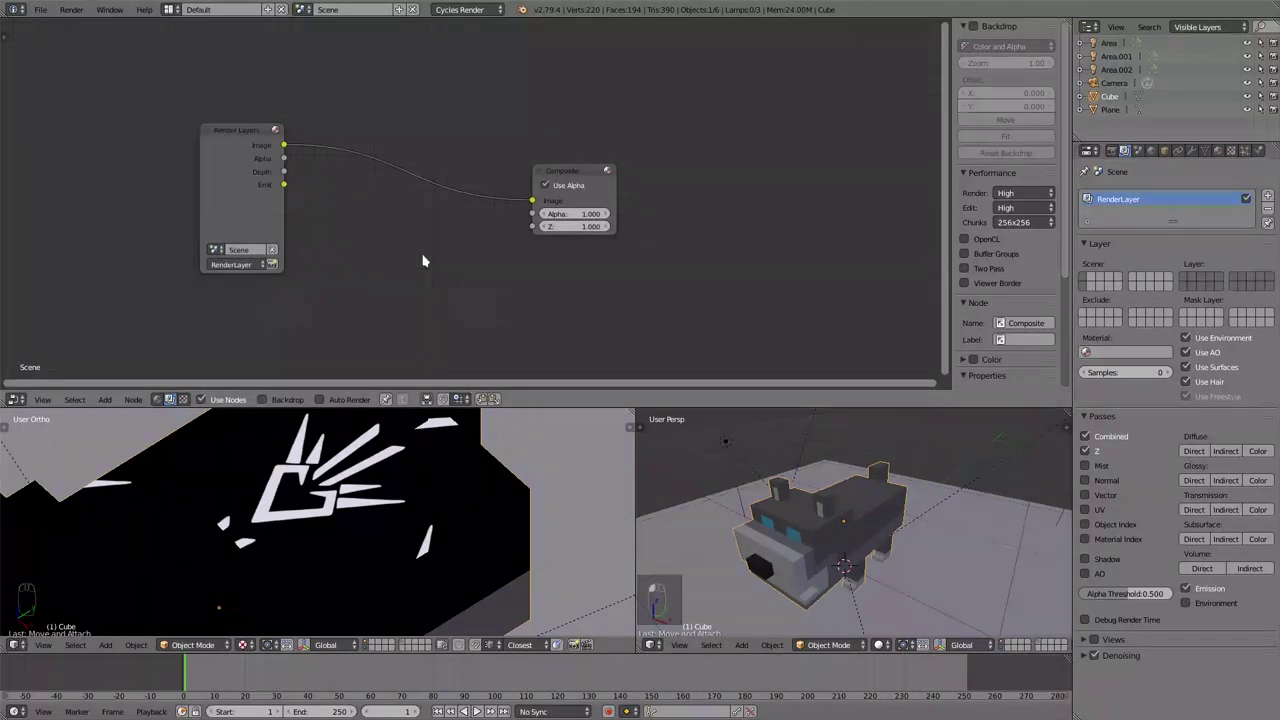
left_click(426, 255)
Step: Render the current camera view with F12
key("F12")
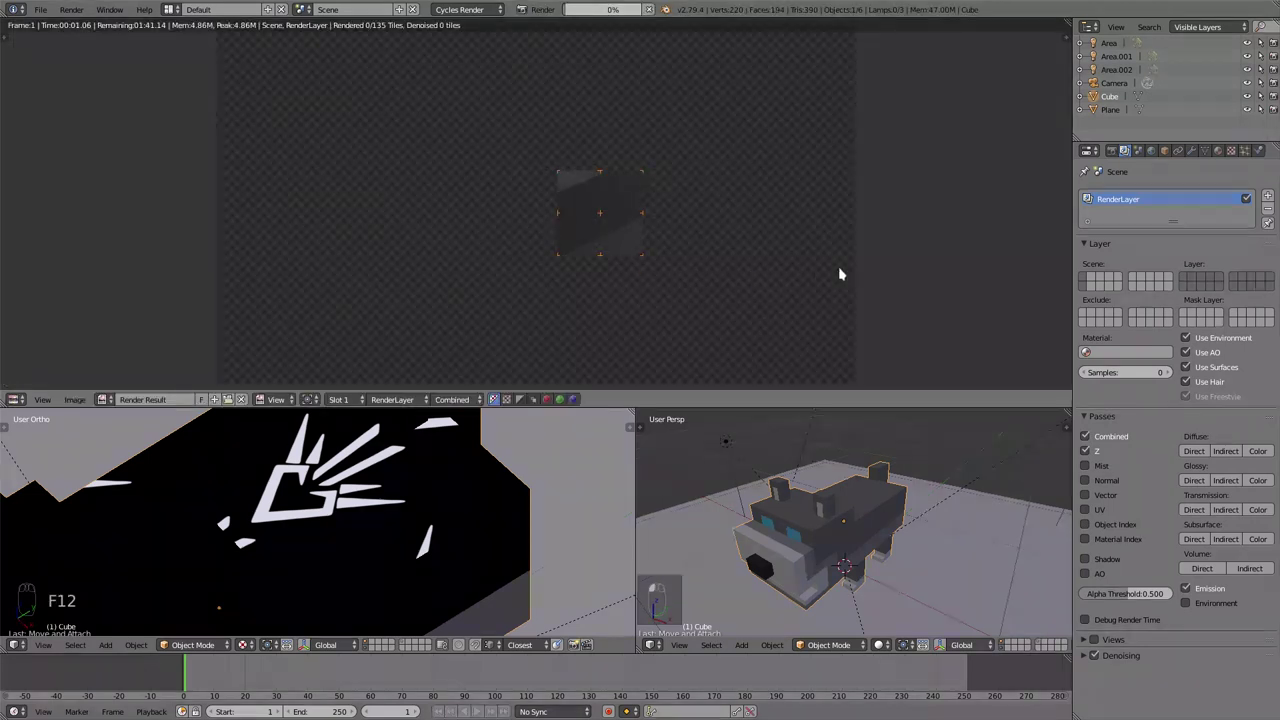
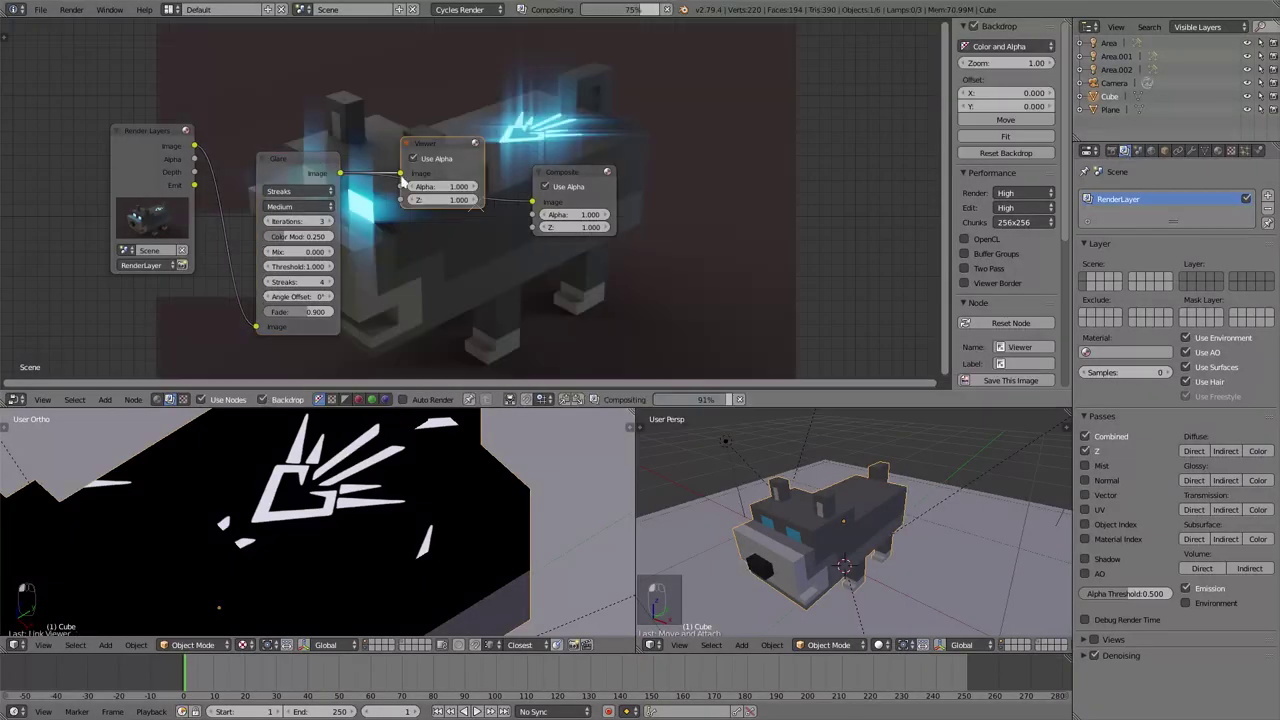
Step: Move the Composite and Viewer output nodes further right of the Streaks glare
left_click(506, 190)
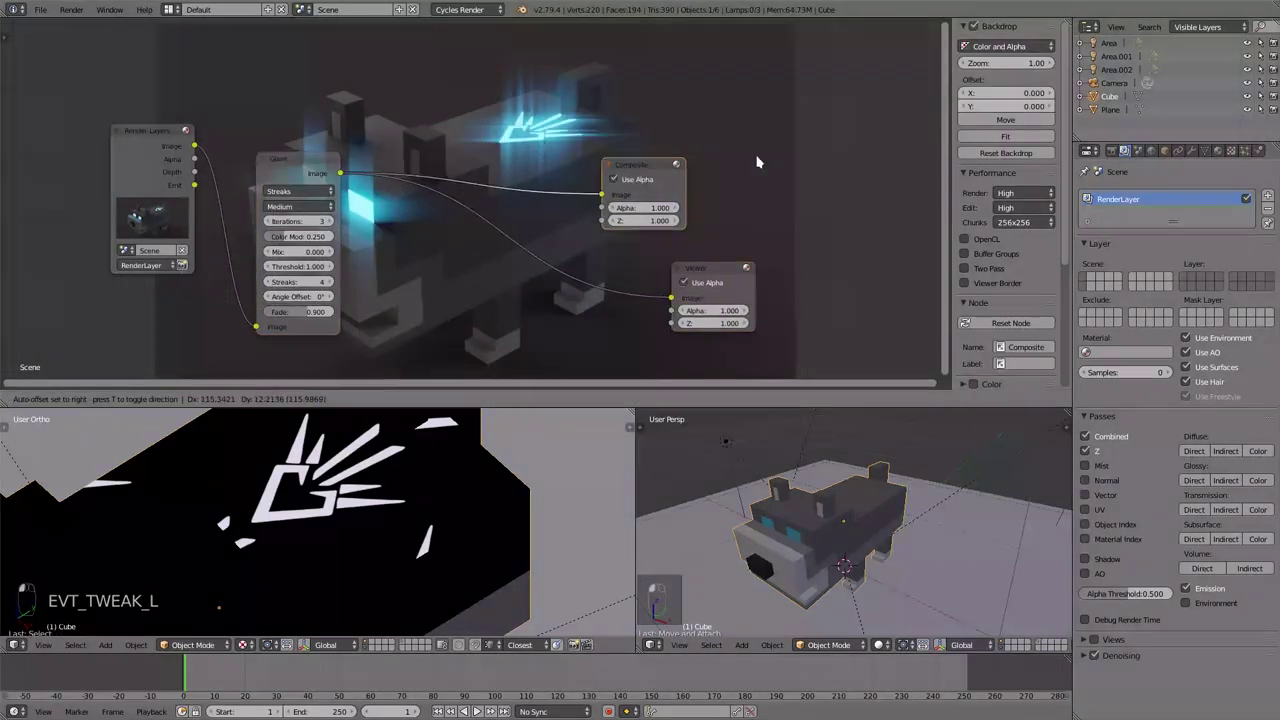
Step: Set the Glare to Fog Glow with Mix 1.000, Threshold 0.000 and Size 9
left_click(867, 293)
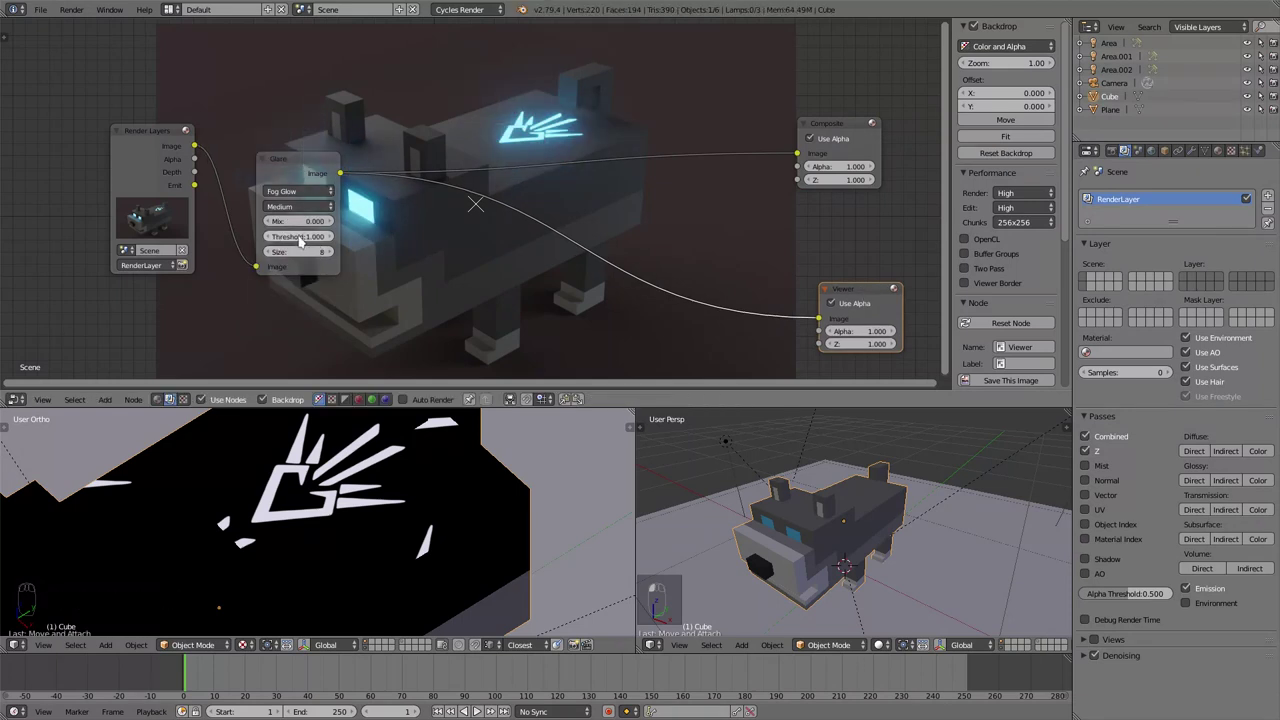
left_click_drag(288, 225, 332, 261)
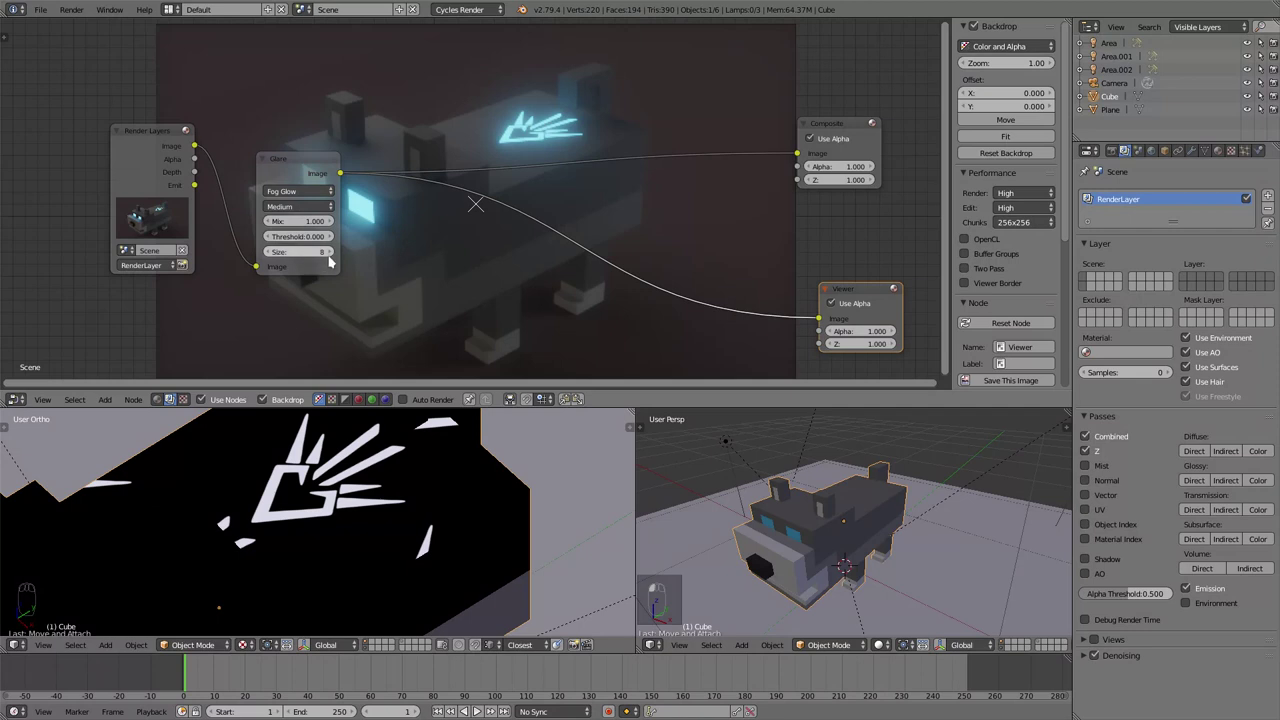
left_click_drag(335, 256, 288, 244)
left_click_drag(285, 258, 232, 303)
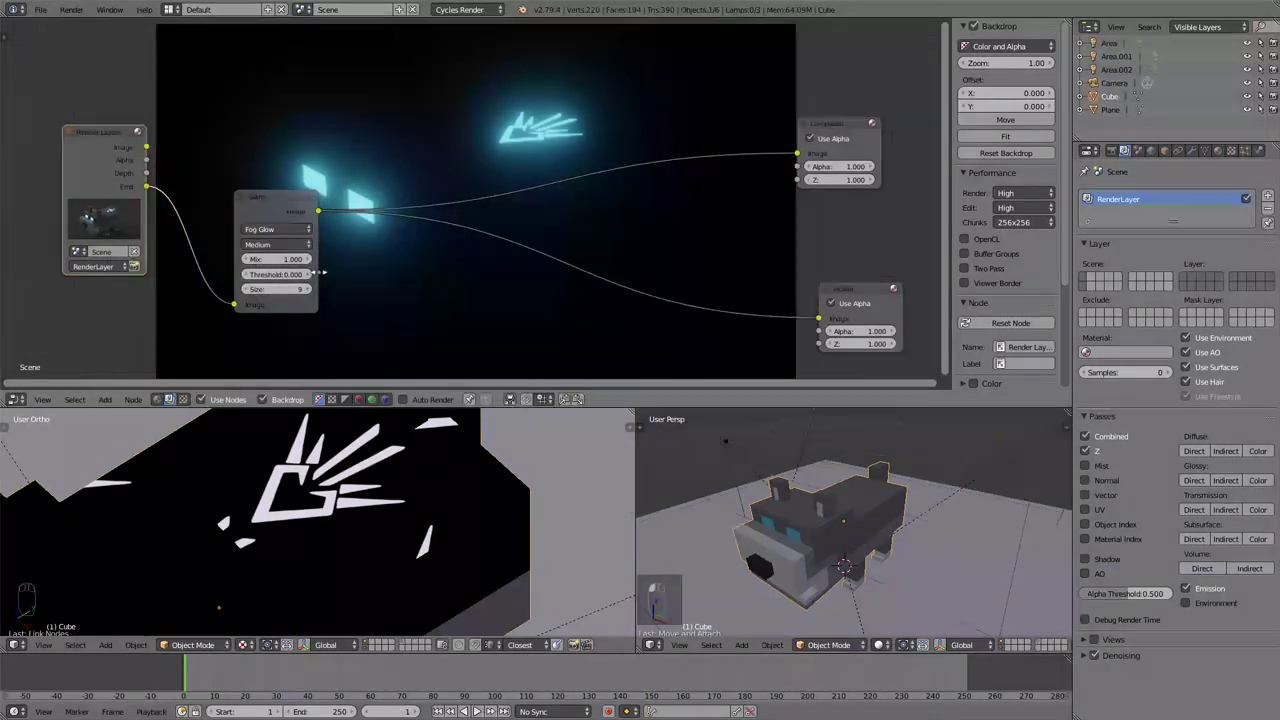
Step: Feed the Emit pass into Fog Glow, duplicate it as a Streaks glare with 2 streaks and Fade 0.970
left_click_drag(291, 204, 368, 263)
key("shift+d")
left_click_drag(518, 288, 518, 313)
left_click_drag(526, 295, 395, 222)
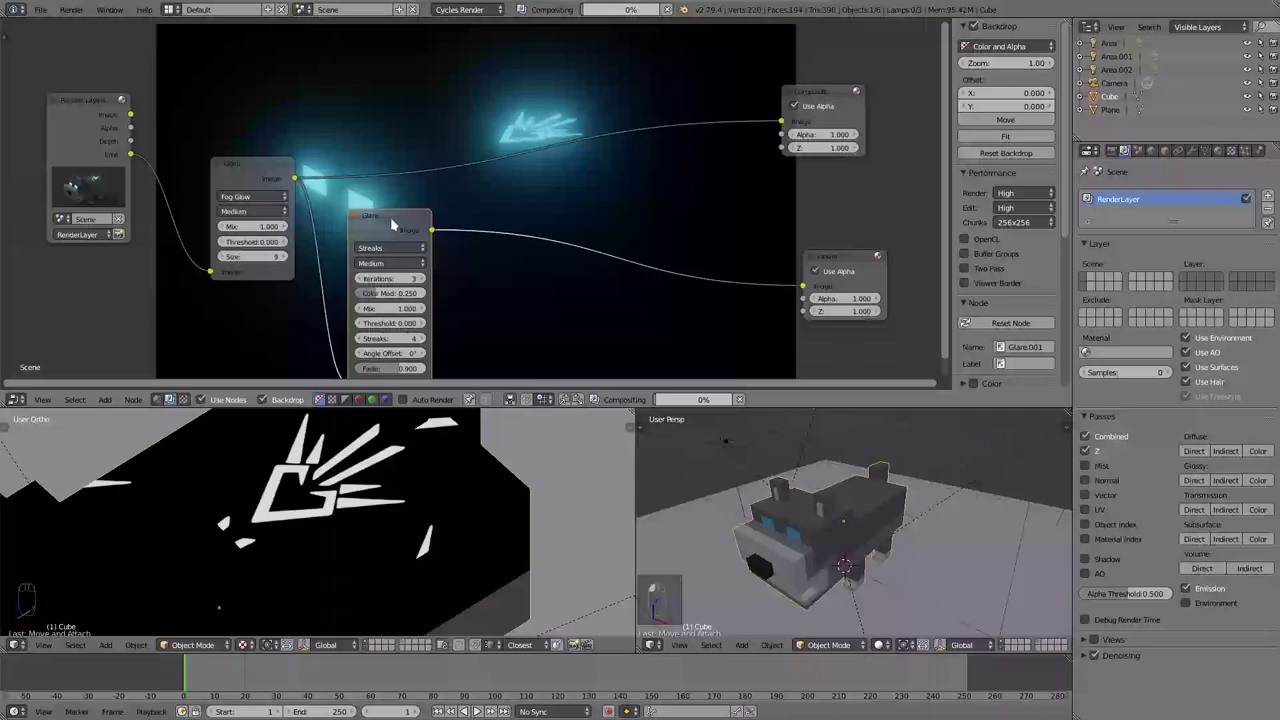
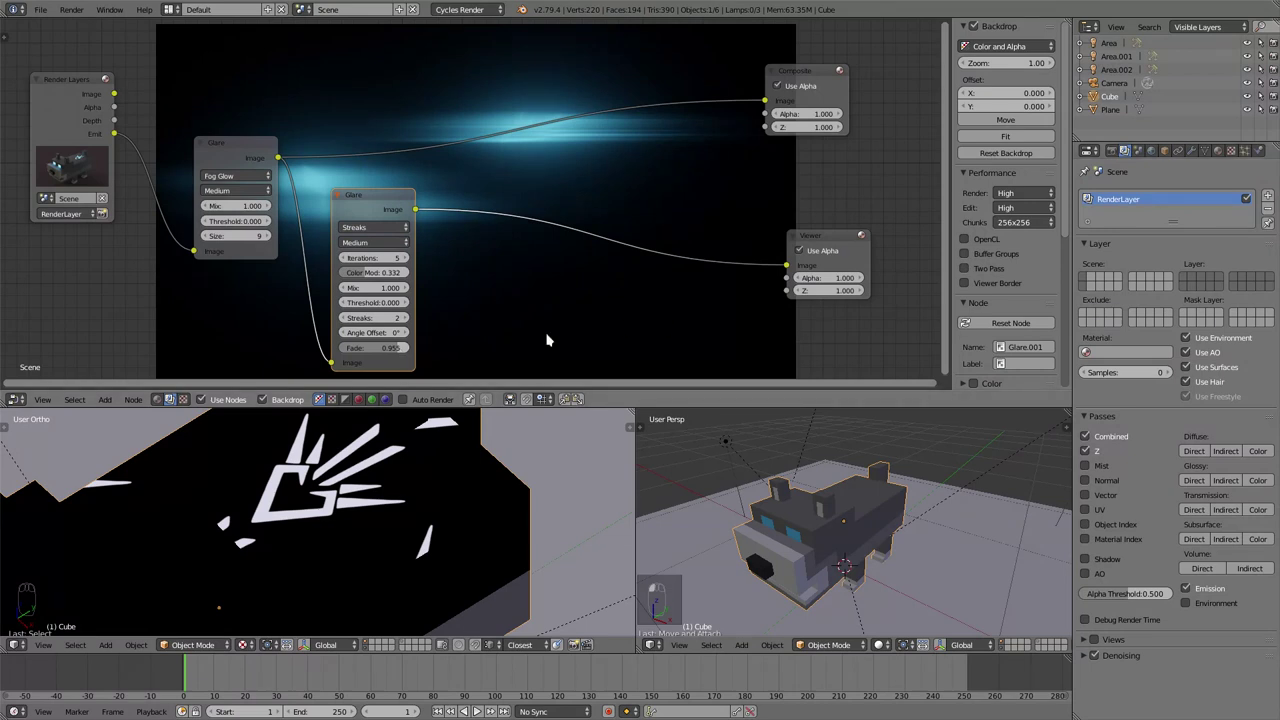
left_click_drag(400, 353, 466, 274)
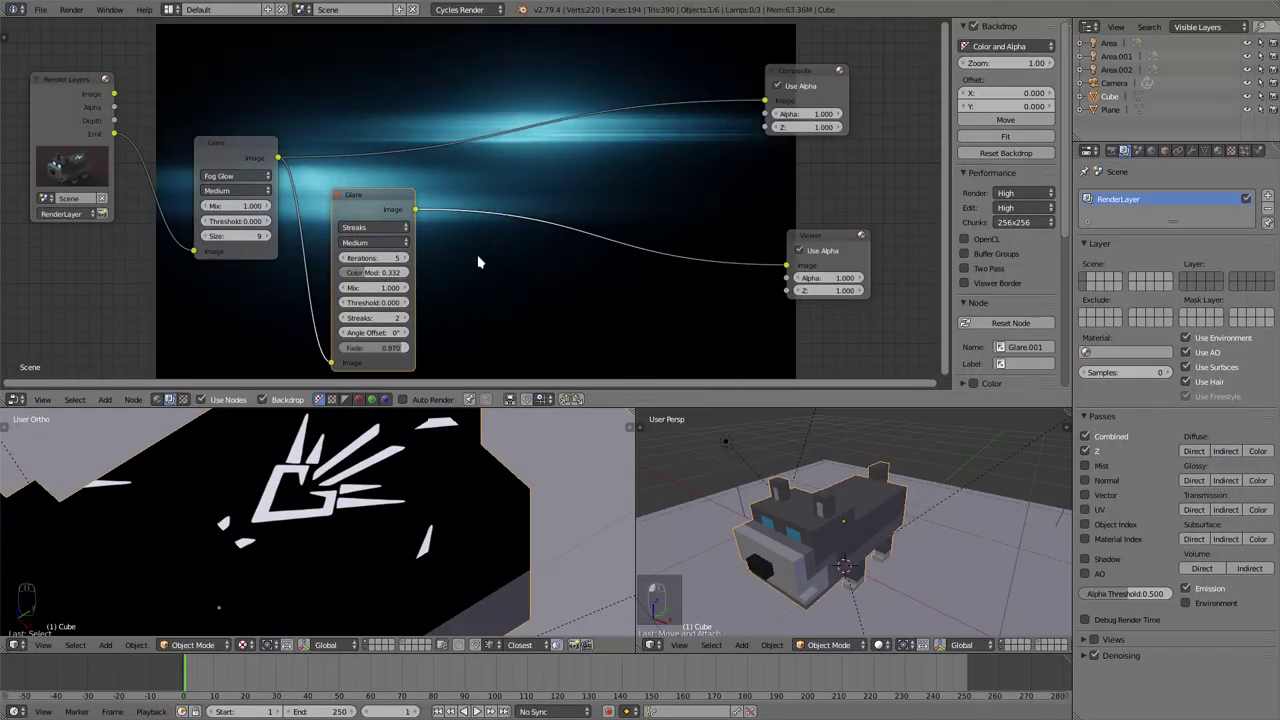
Step: Add an Add mix node at Fac 0.050 between the two glares and the outputs
key("shift+a")
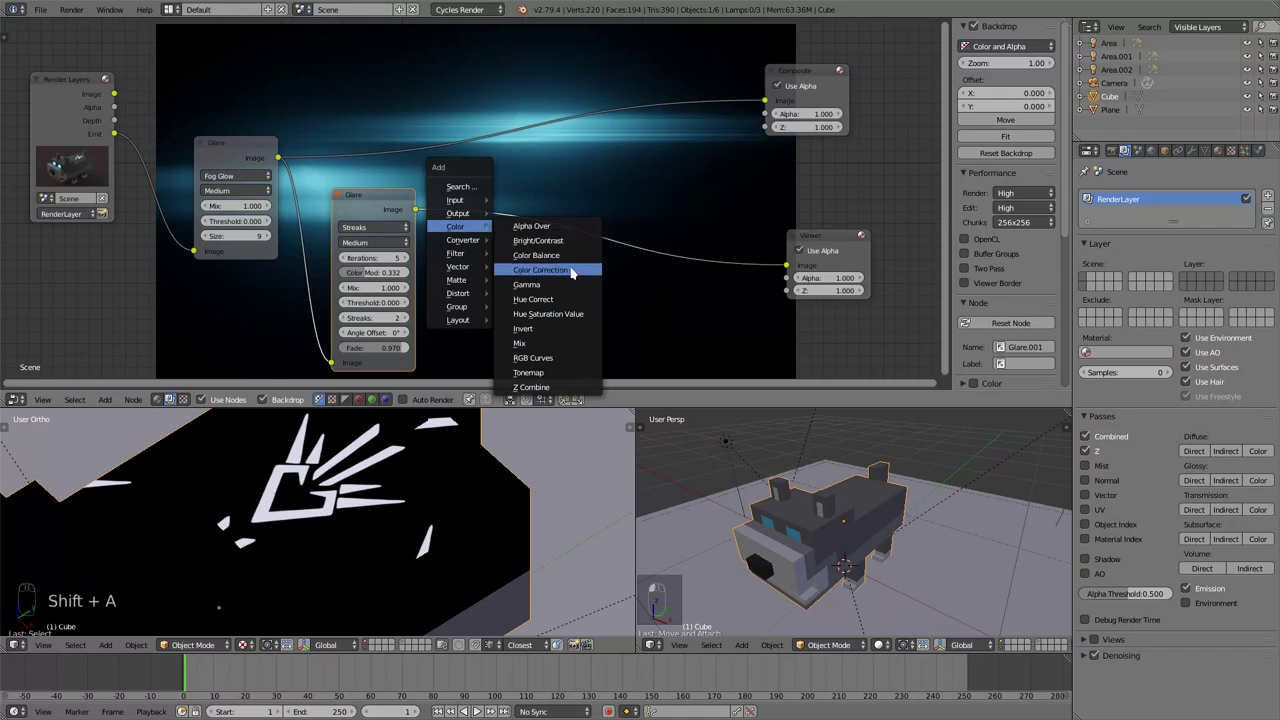
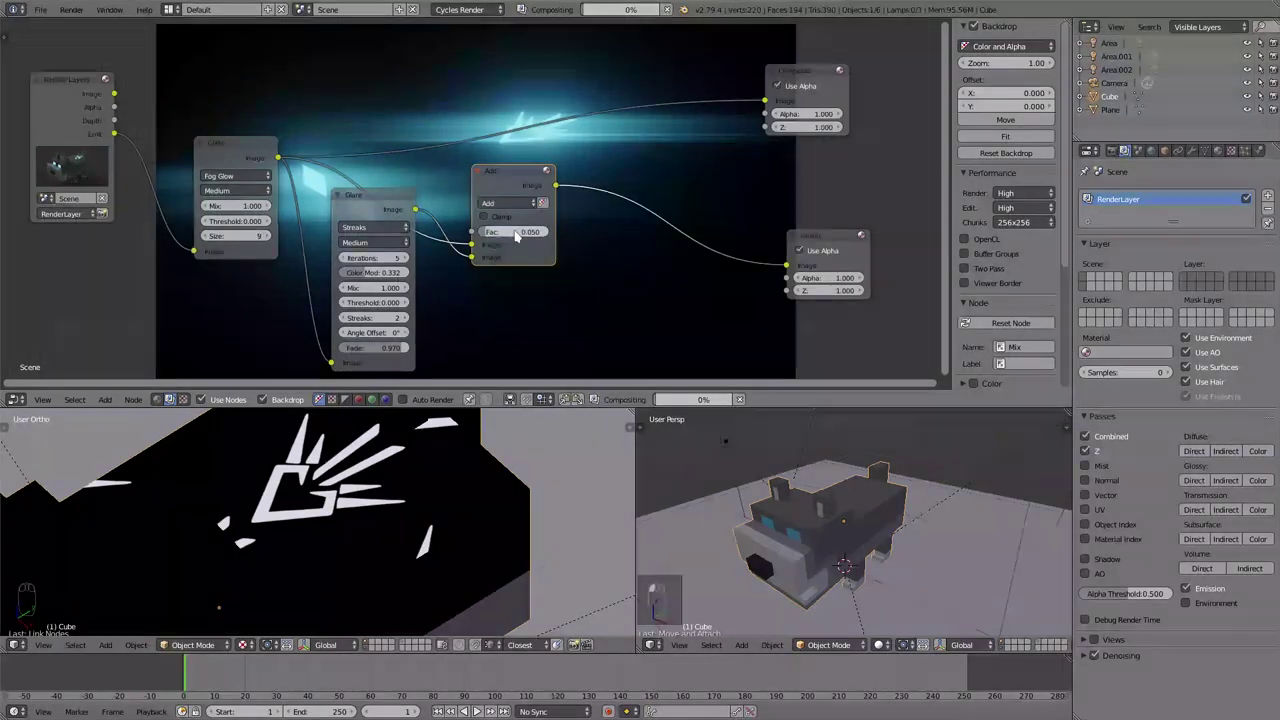
left_click_drag(522, 176, 501, 173)
middle_click(378, 199)
Step: Duplicate the Streaks glare as a third Ghosts glare fed by the glow and wired to the Viewer
key("shift+d")
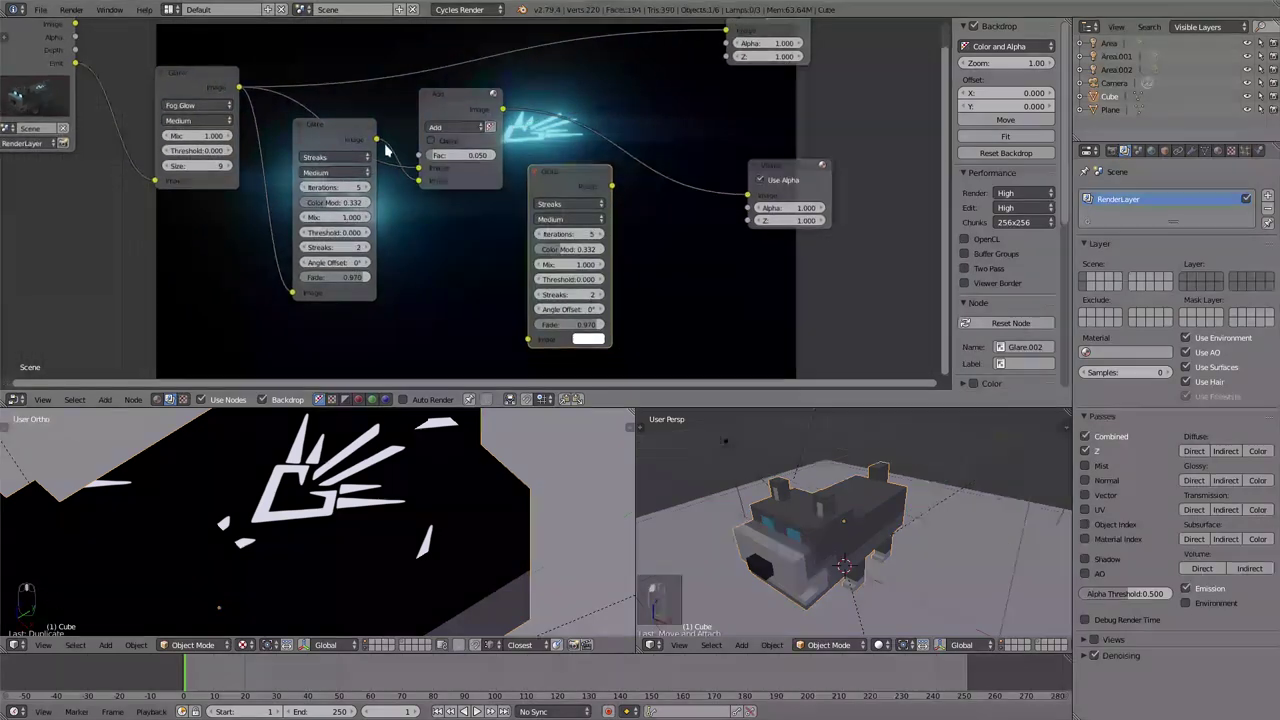
left_click_drag(385, 144, 578, 180)
left_click_drag(579, 180, 645, 236)
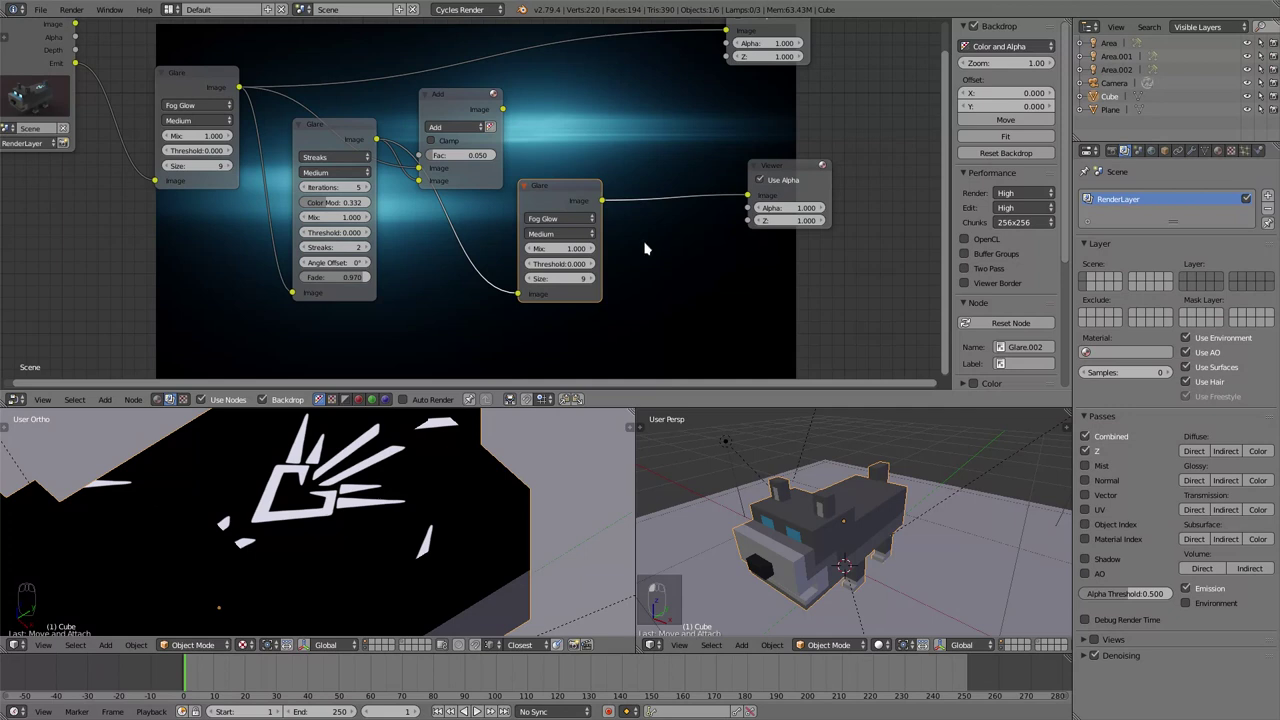
left_click_drag(562, 219, 576, 220)
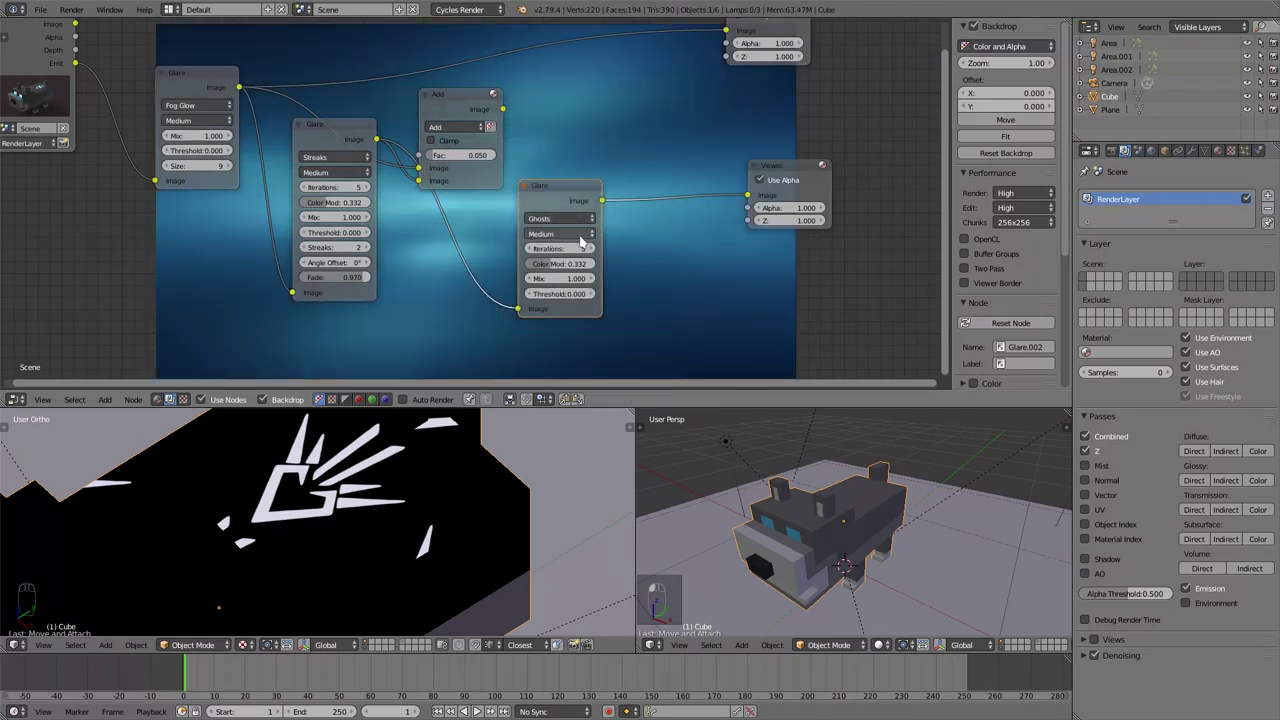
Step: Set the Ghosts glare to 3 iterations and Color Modulation 0.250
left_click_drag(594, 264, 581, 270)
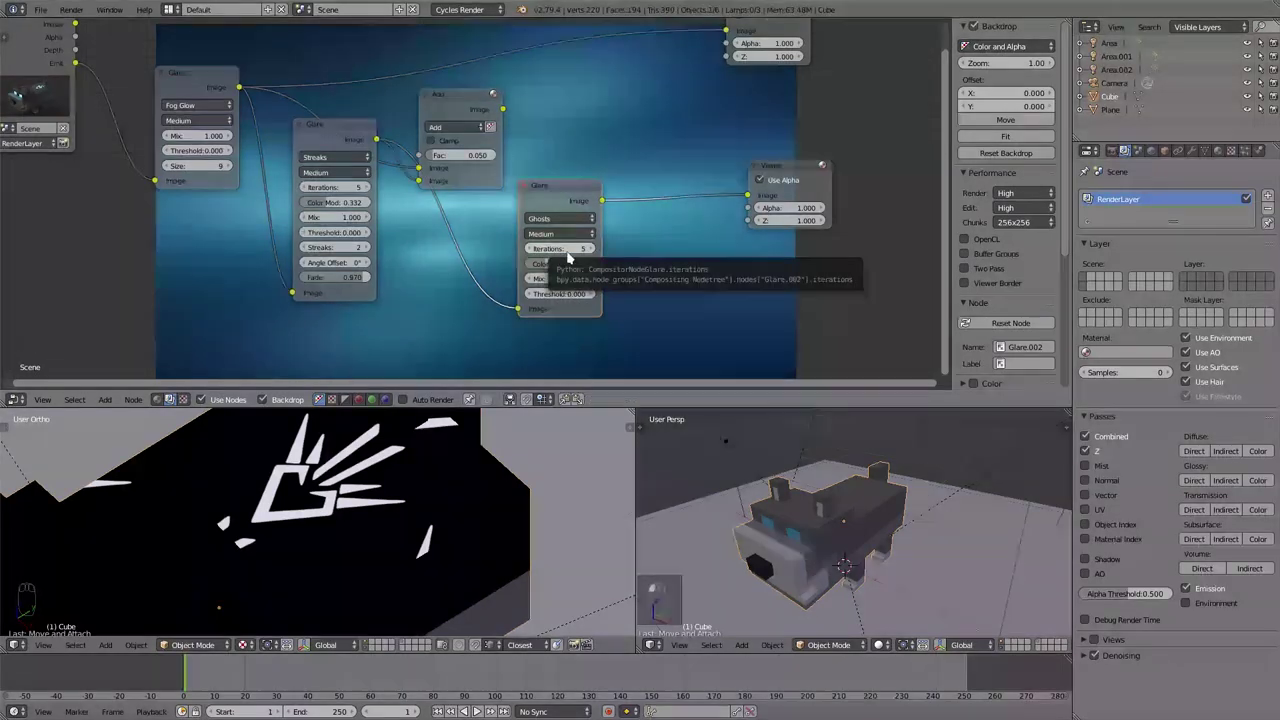
left_click_drag(528, 253, 542, 196)
left_click(543, 195)
left_click_drag(546, 199, 482, 120)
Step: Duplicate the Add node to combine the Ghosts glare with the first Add's result
key("shift+d")
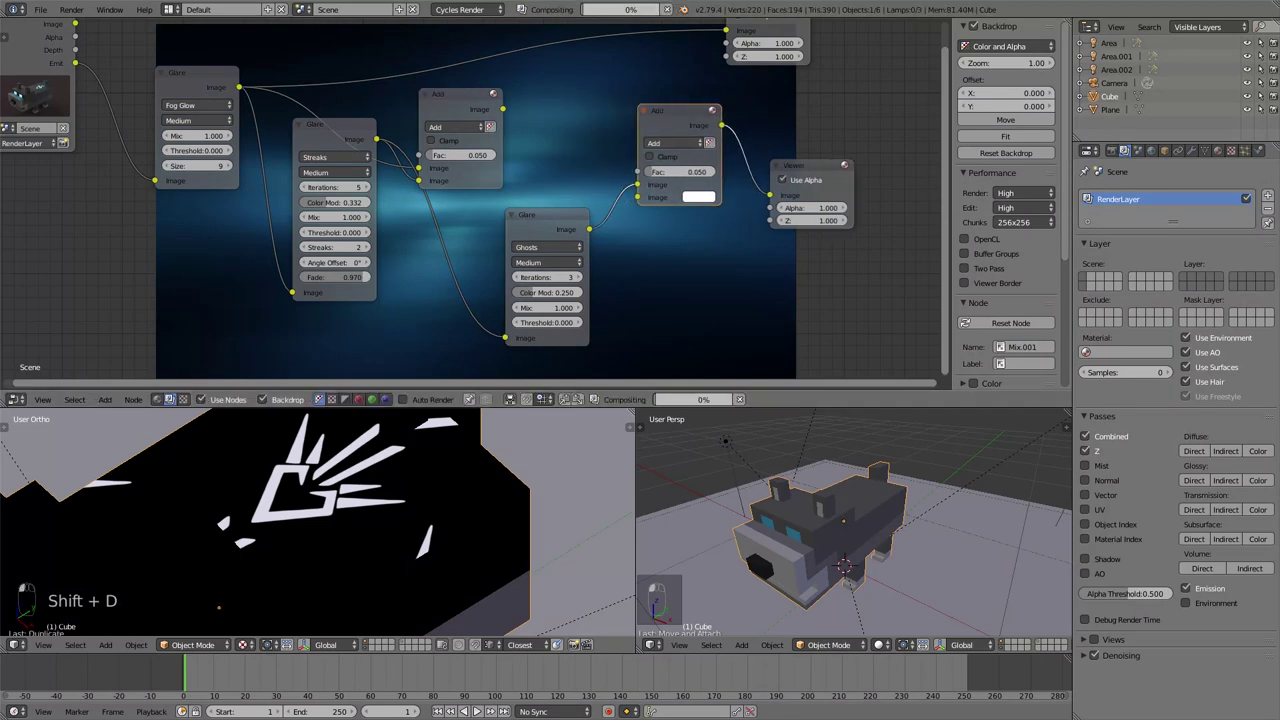
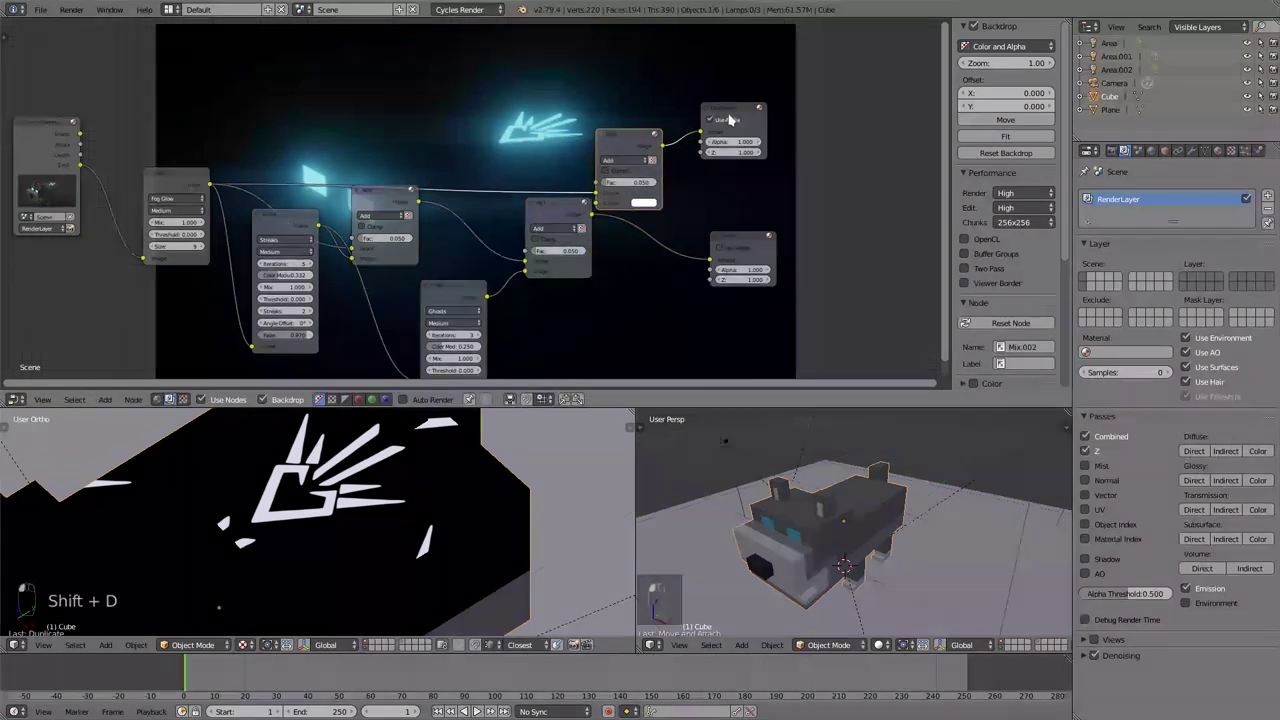
Step: Move the Composite and Viewer nodes to sit beside the final Add node
key("g")
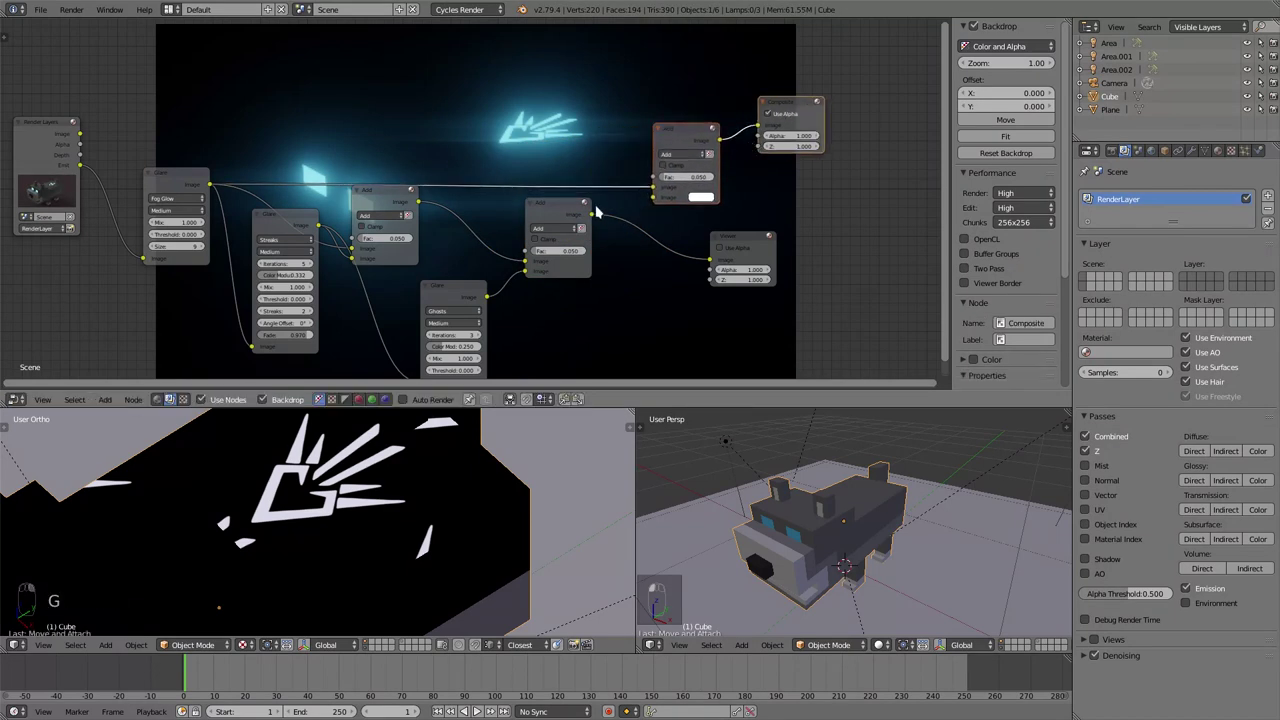
left_click(598, 218)
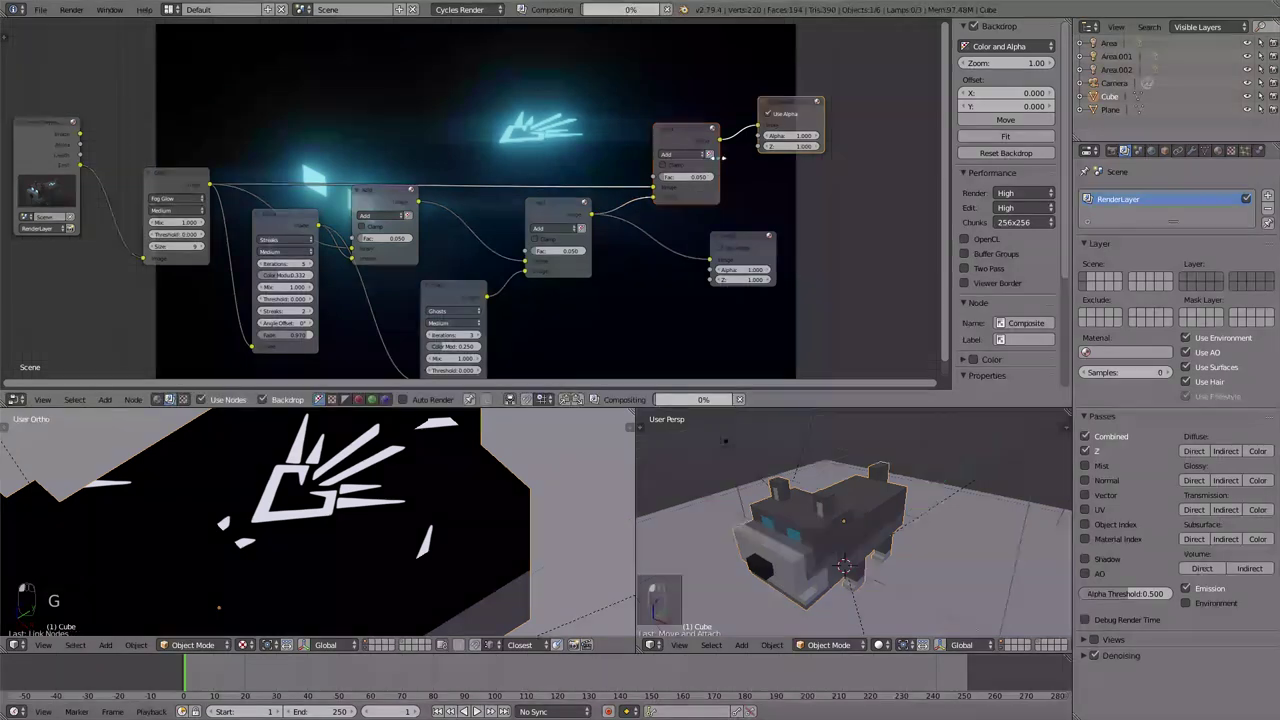
key("g")
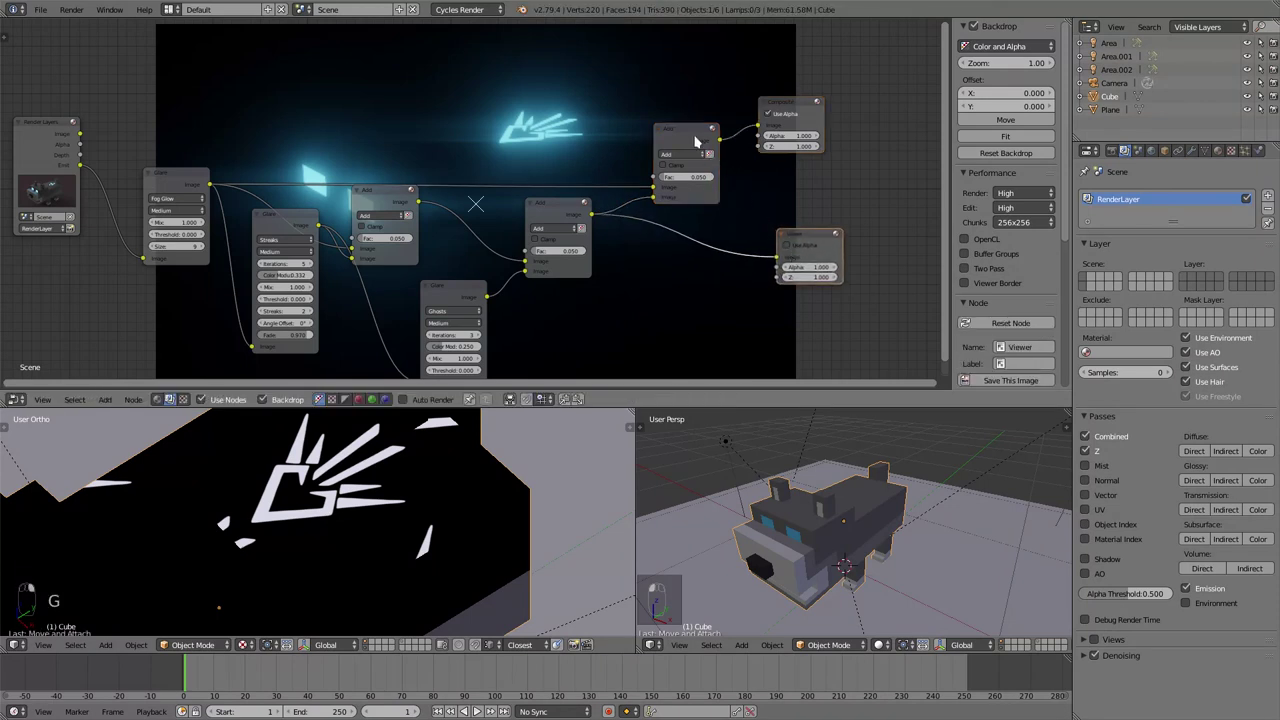
left_click(807, 123)
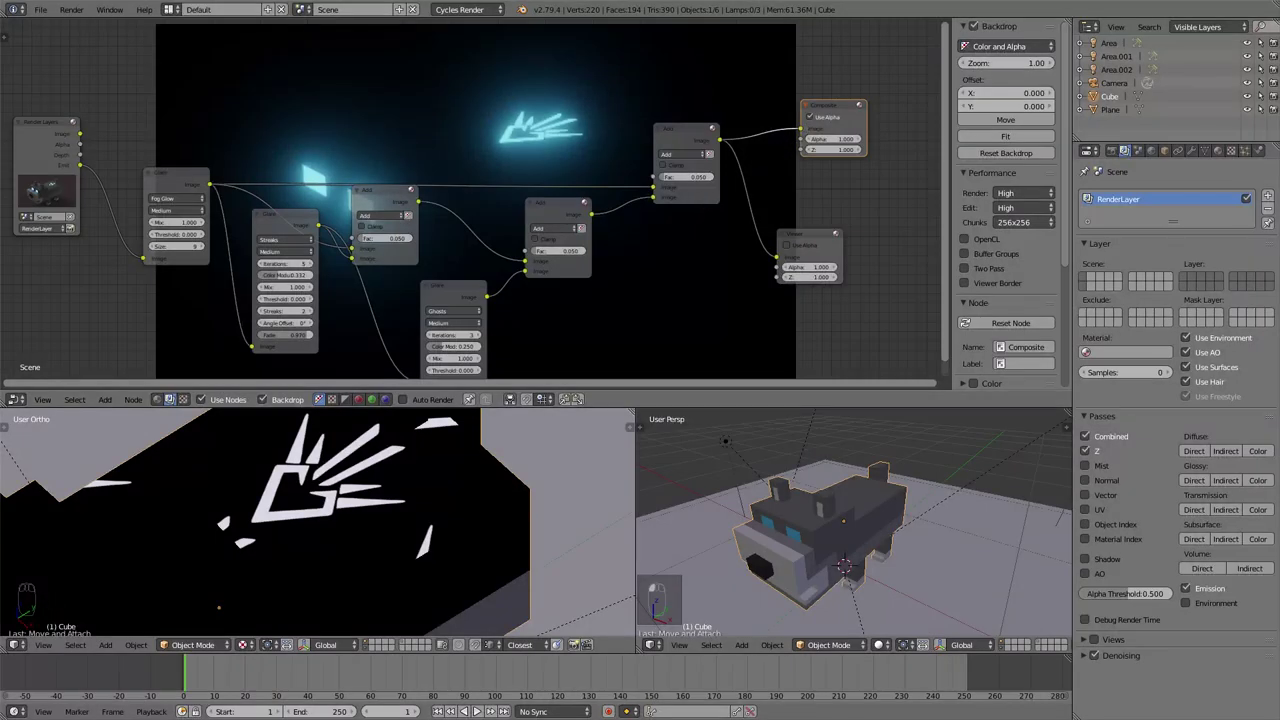
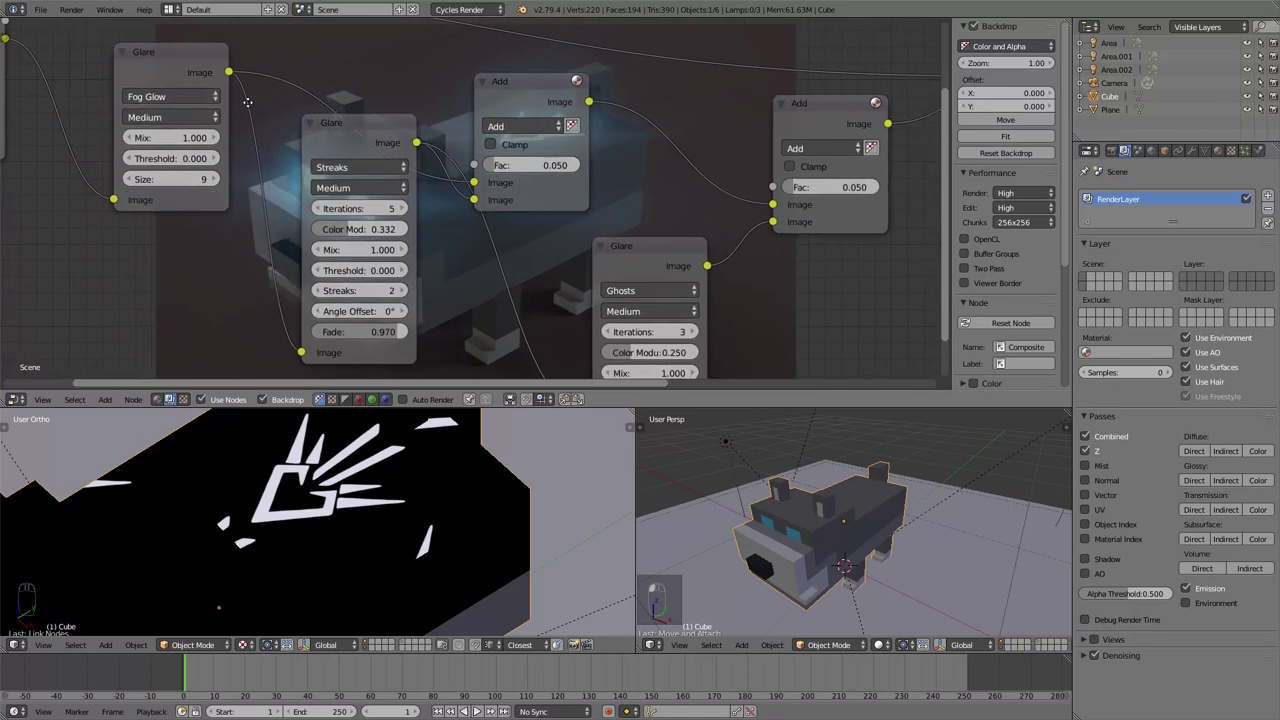
Step: Reposition the Ghosts glare beside the Streaks glare under the first Add node to tidy the chain
left_click_drag(334, 127, 492, 96)
left_click(495, 94)
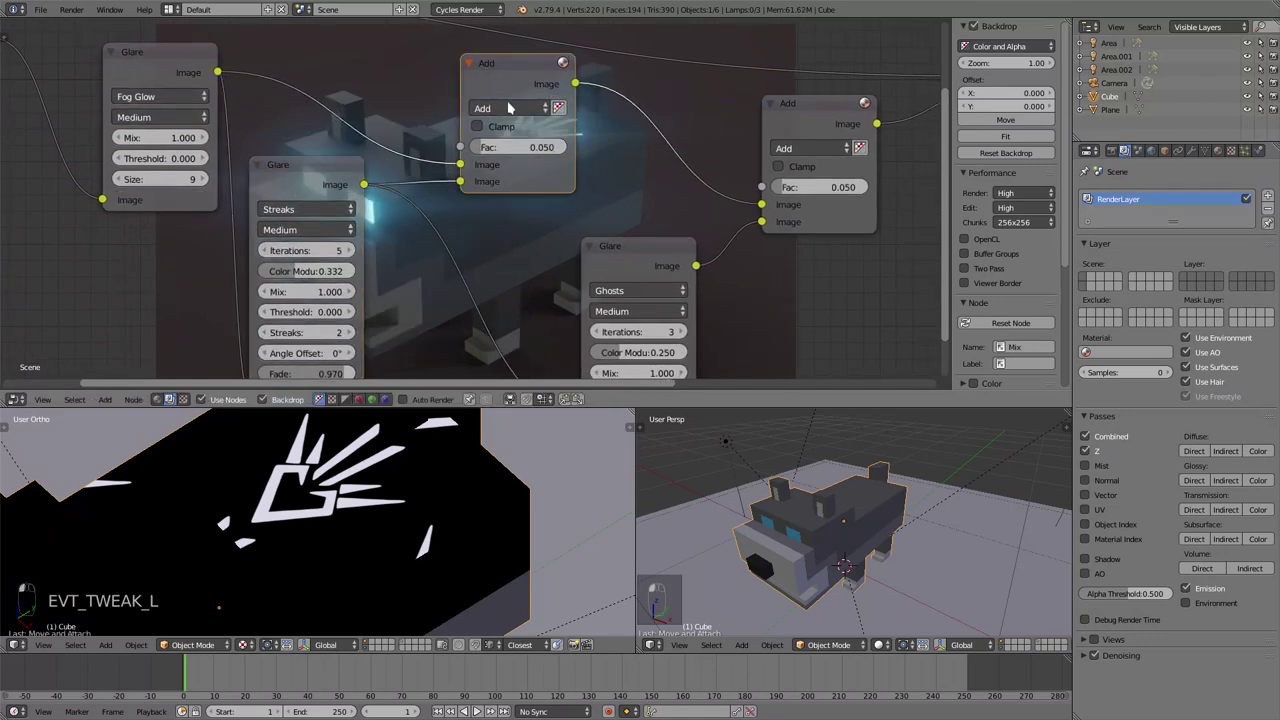
left_click(601, 180)
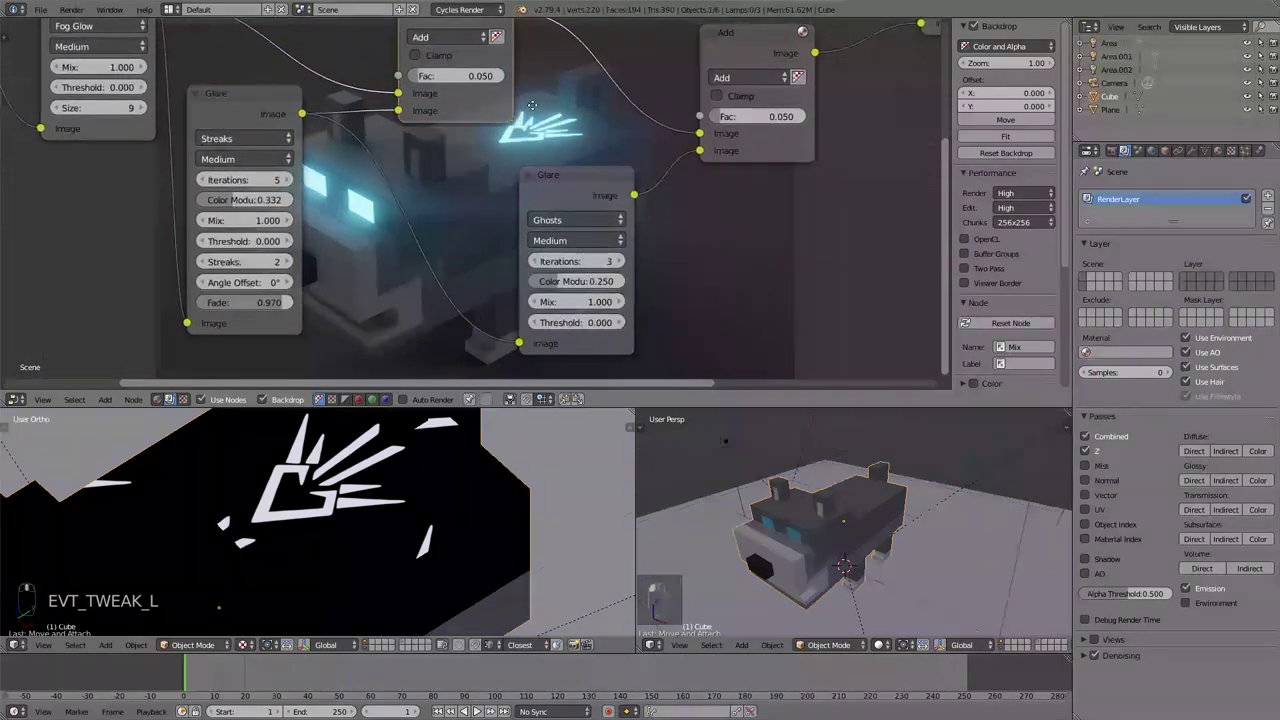
left_click(548, 183)
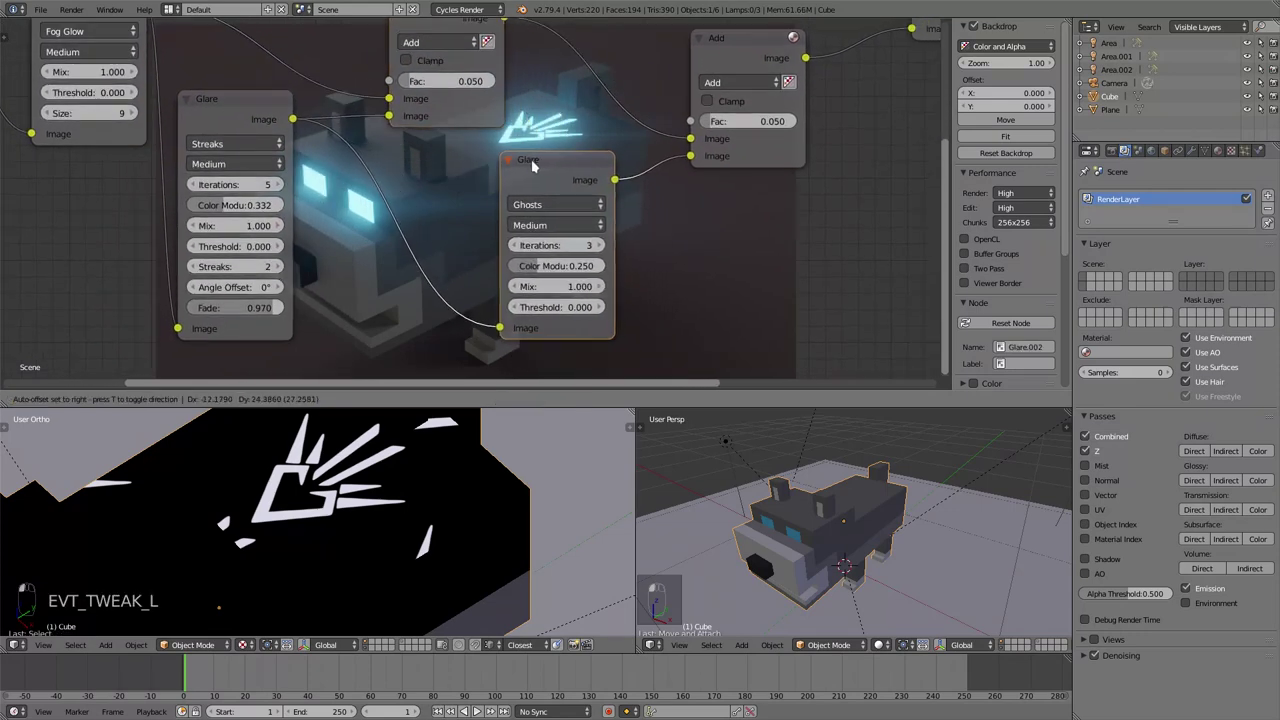
left_click(488, 164)
left_click_drag(463, 165, 568, 133)
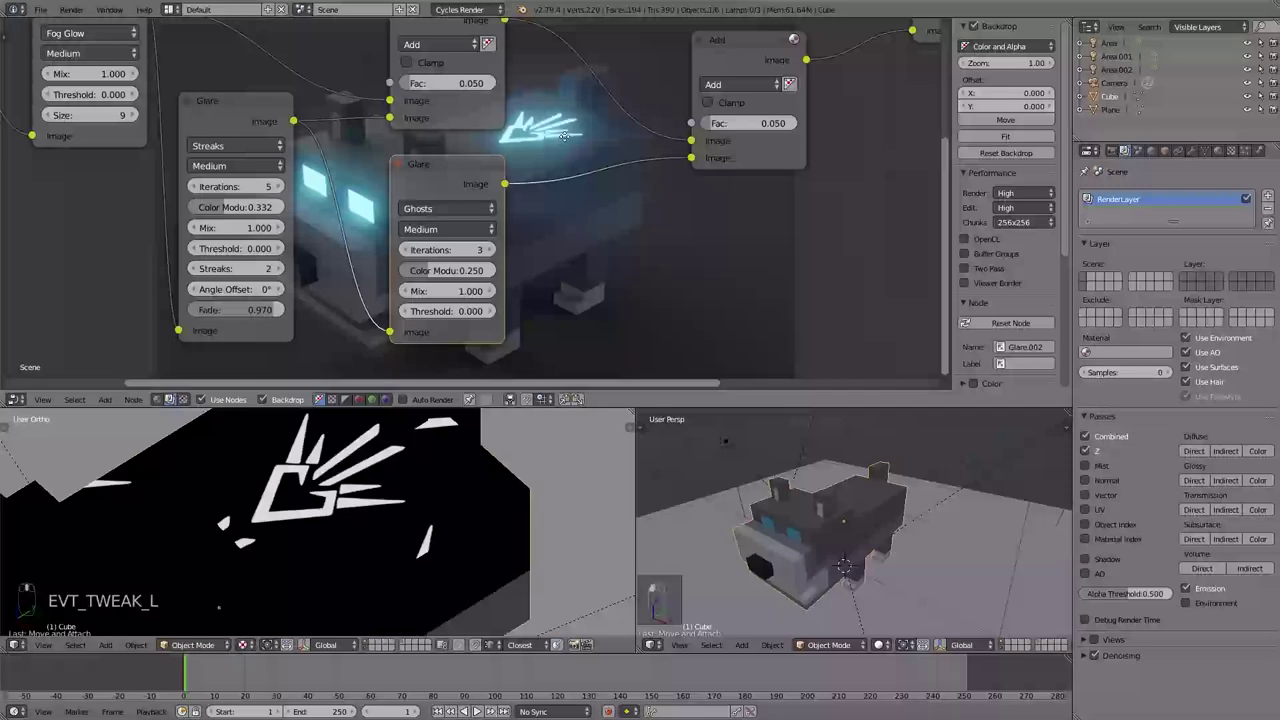